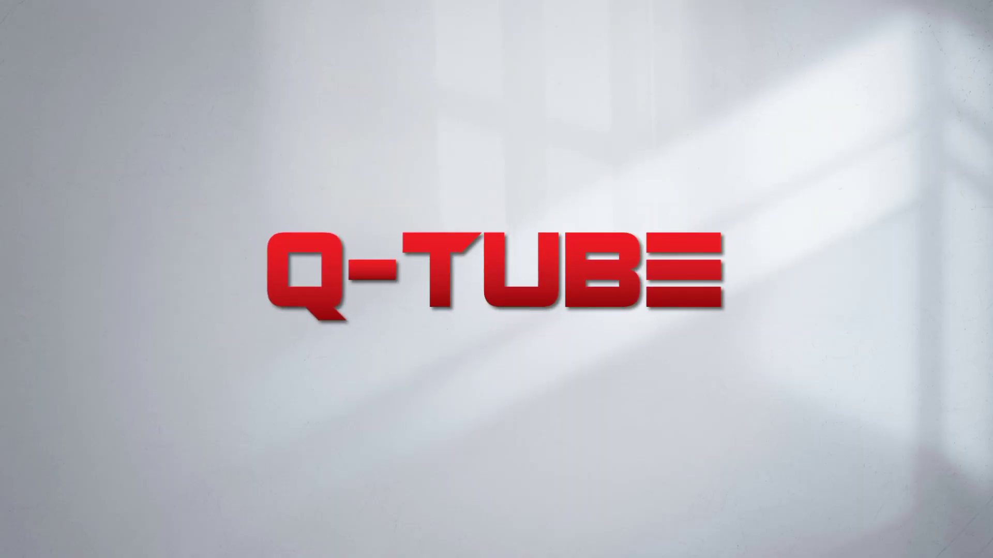
Dismiss the intro so the blank landscape document is ready.
{"action": "left_click", "coordinate": [384, 304]}
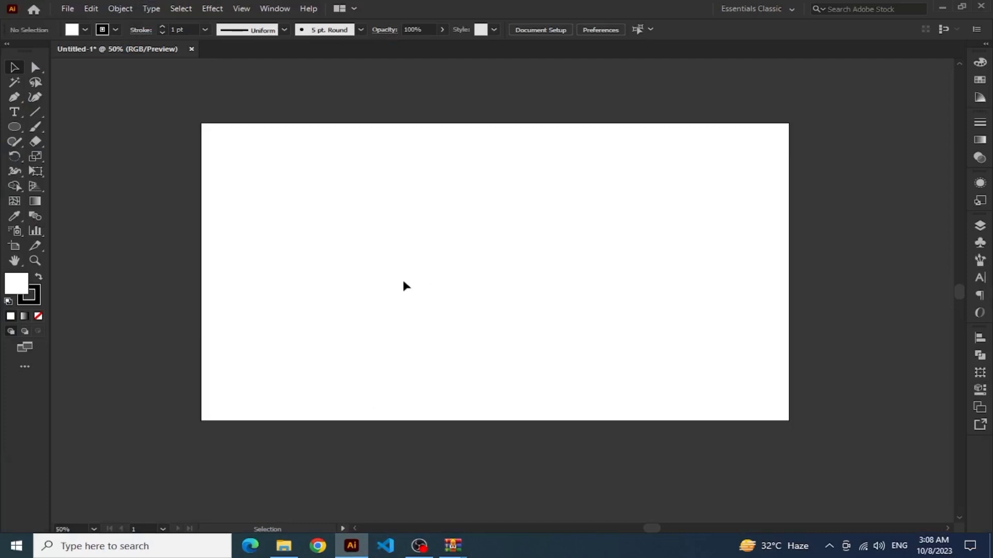
{"action": "left_click", "coordinate": [314, 192]}
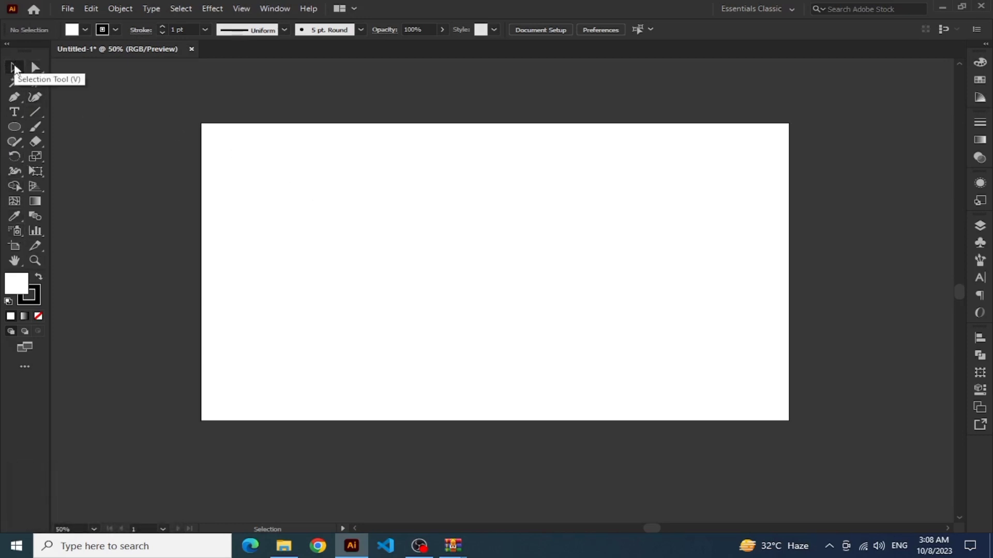
{"action": "left_click", "coordinate": [18, 69]}
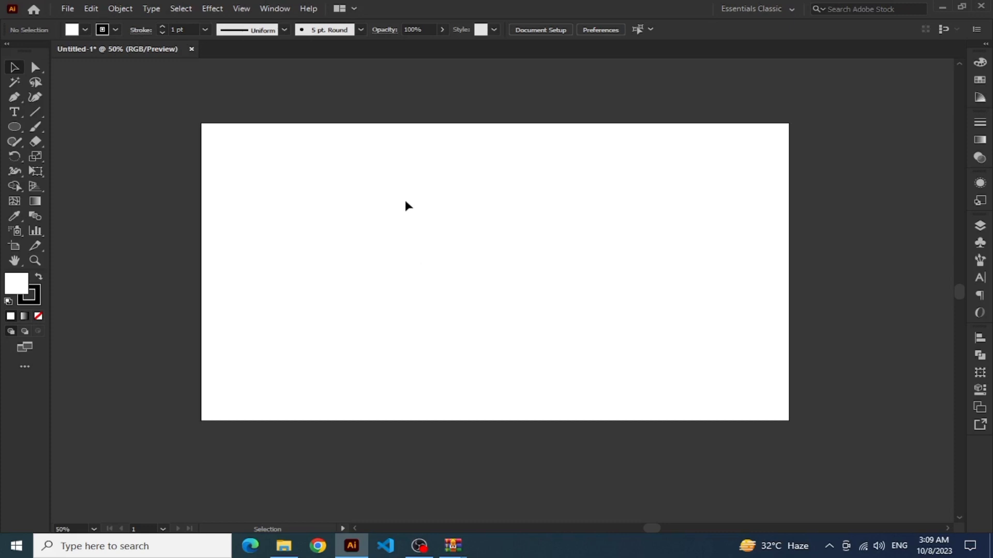
{"action": "left_click", "coordinate": [318, 182]}
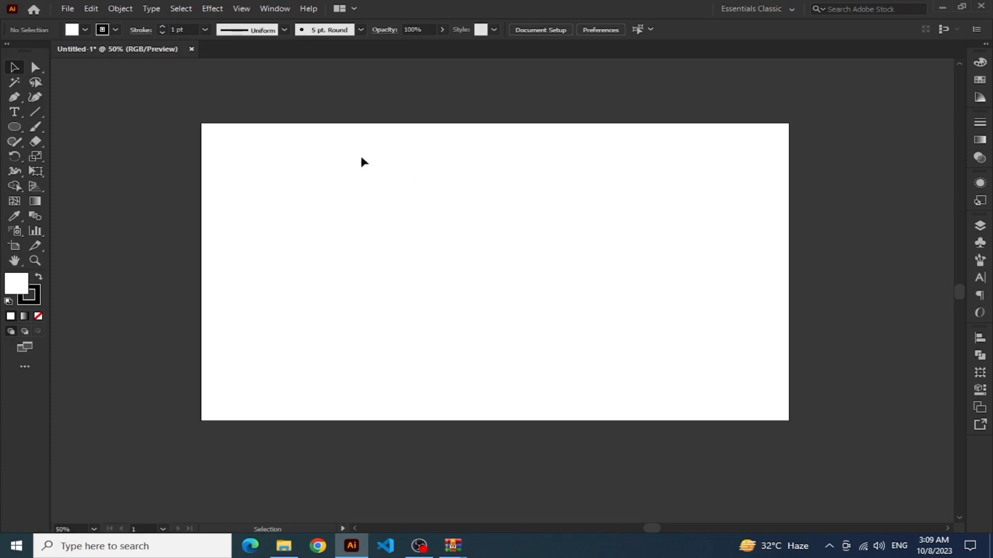
{"action": "left_click", "coordinate": [23, 74]}
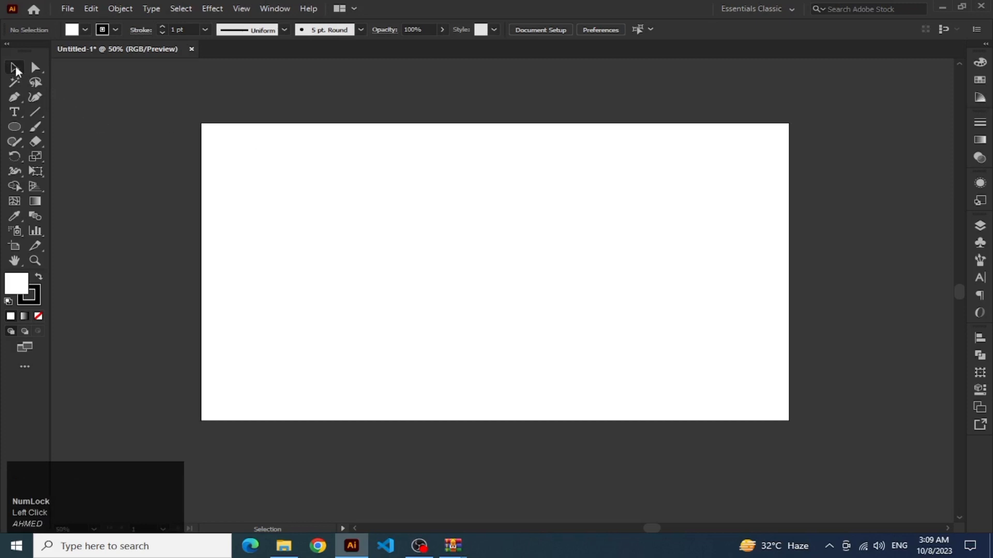
{"action": "left_click", "coordinate": [19, 71]}
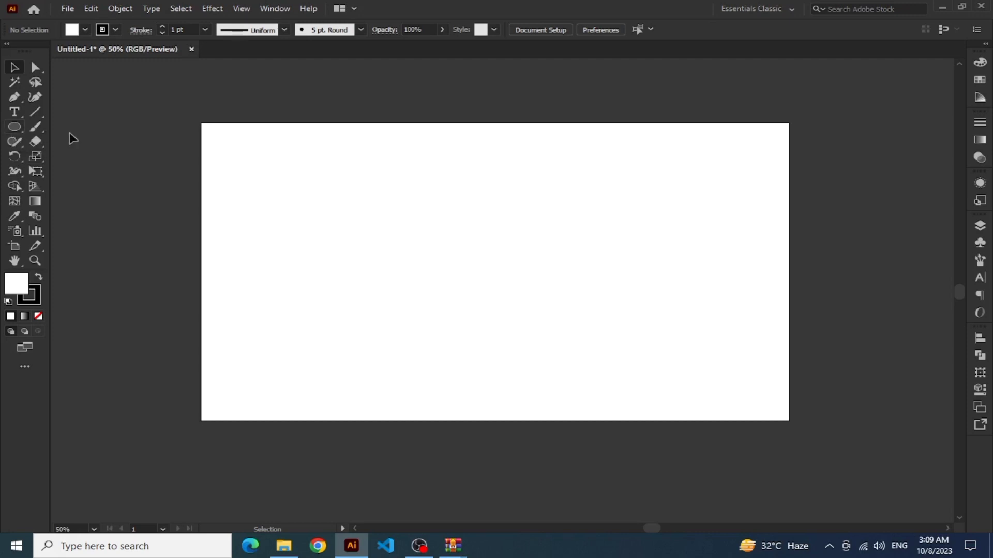
Choose the Rectangle Tool from the toolbar's shape flyout.
{"action": "left_click", "coordinate": [4, 131]}
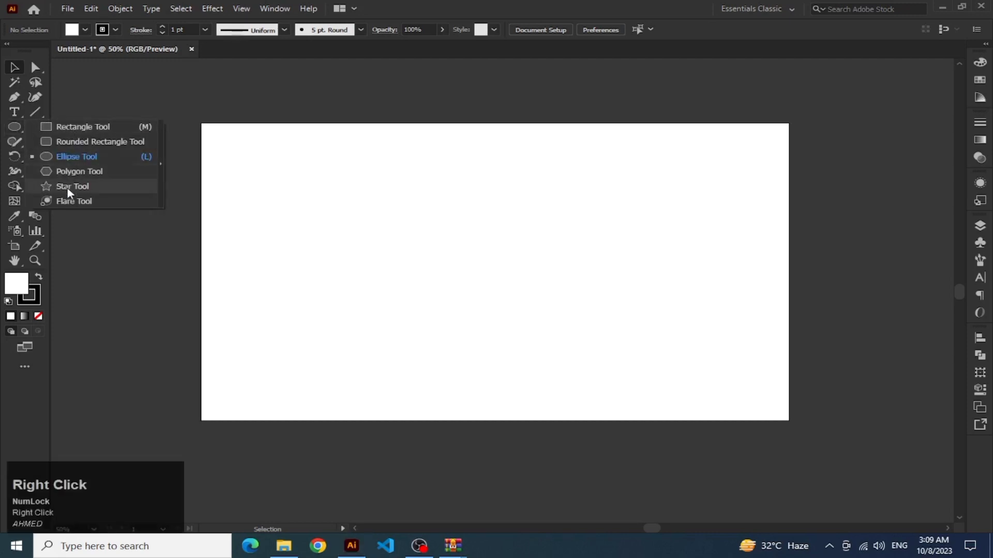
{"action": "right_click", "coordinate": [75, 138]}
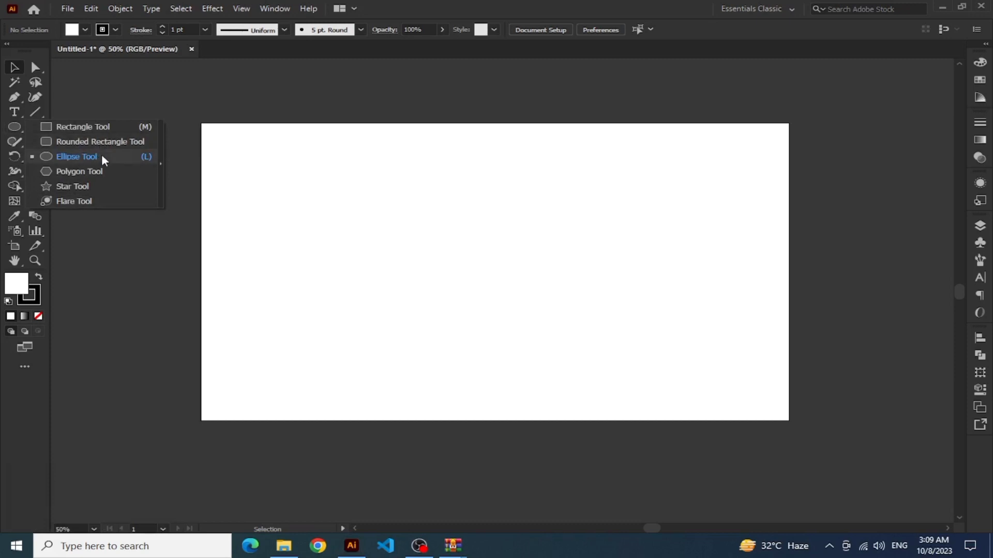
{"action": "right_click", "coordinate": [25, 131]}
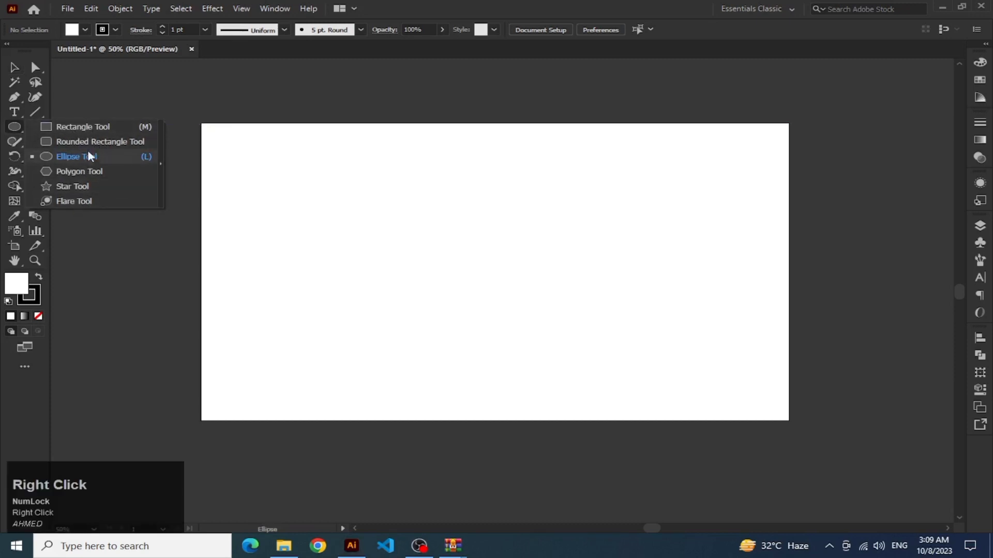
{"action": "left_click", "coordinate": [88, 131]}
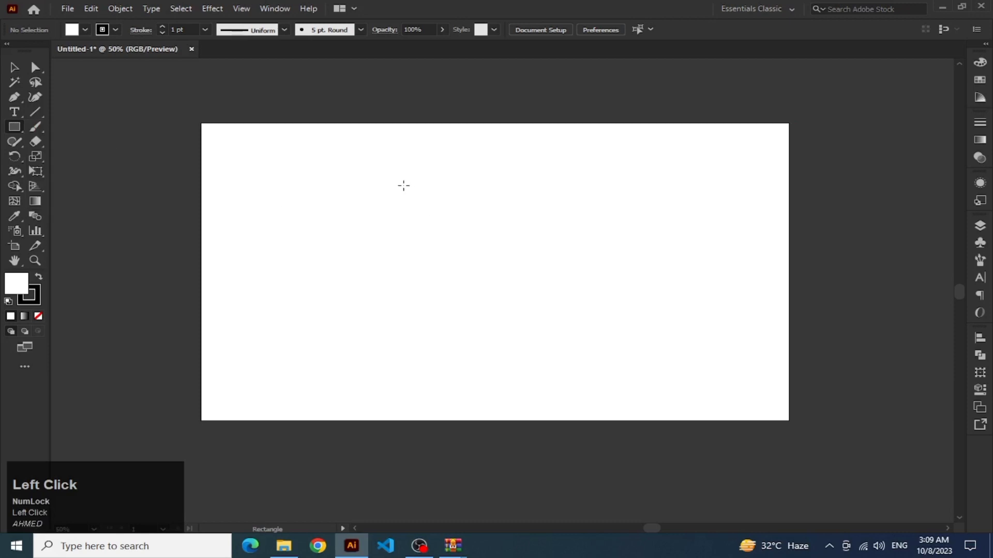
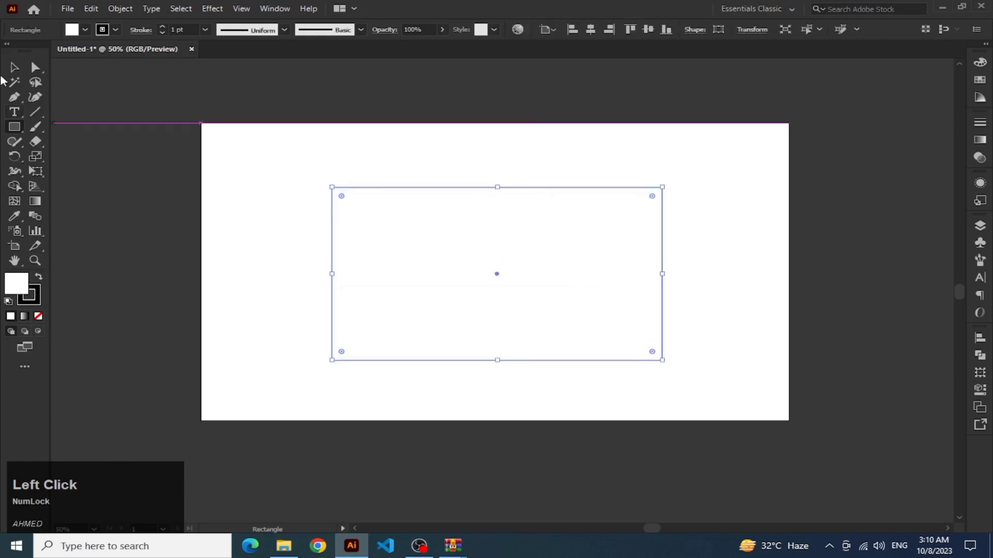
Drag out a large rectangle across the centre of the artboard.
{"action": "left_click_drag", "start_coordinate": [25, 66], "coordinate": [393, 175]}
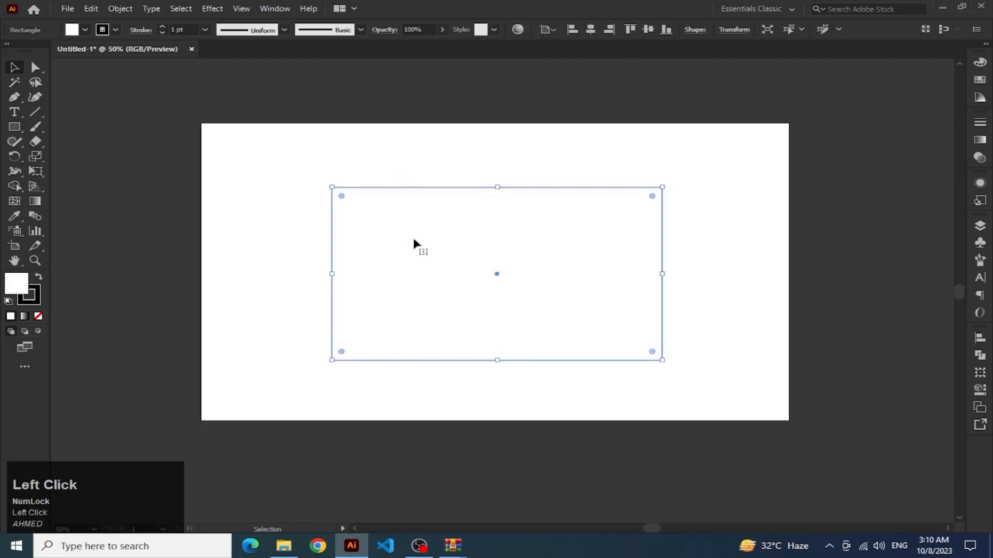
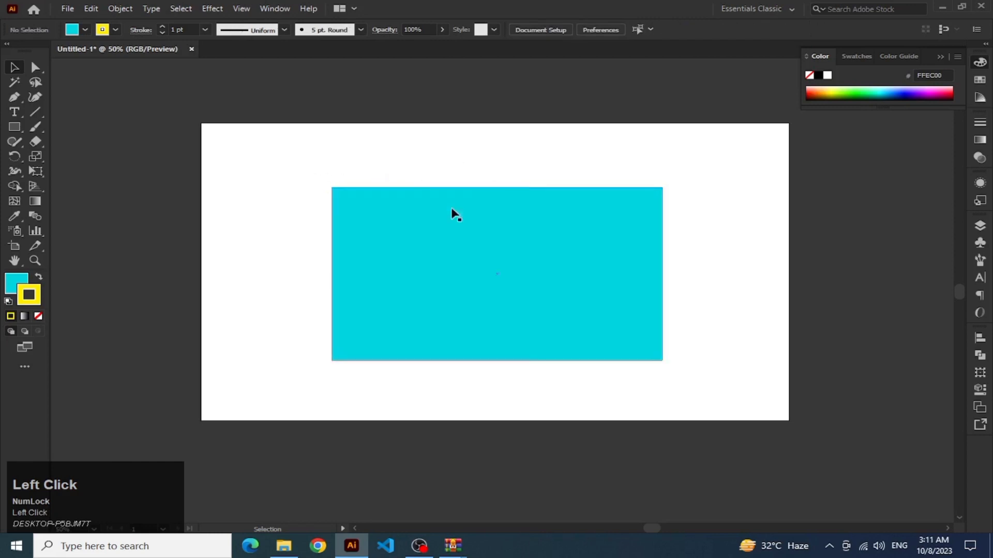
Raise the cyan rectangle's yellow stroke weight to 9 pt.
{"action": "left_click_drag", "start_coordinate": [416, 160], "coordinate": [277, 210]}
{"action": "left_click_drag", "start_coordinate": [279, 199], "coordinate": [275, 272]}
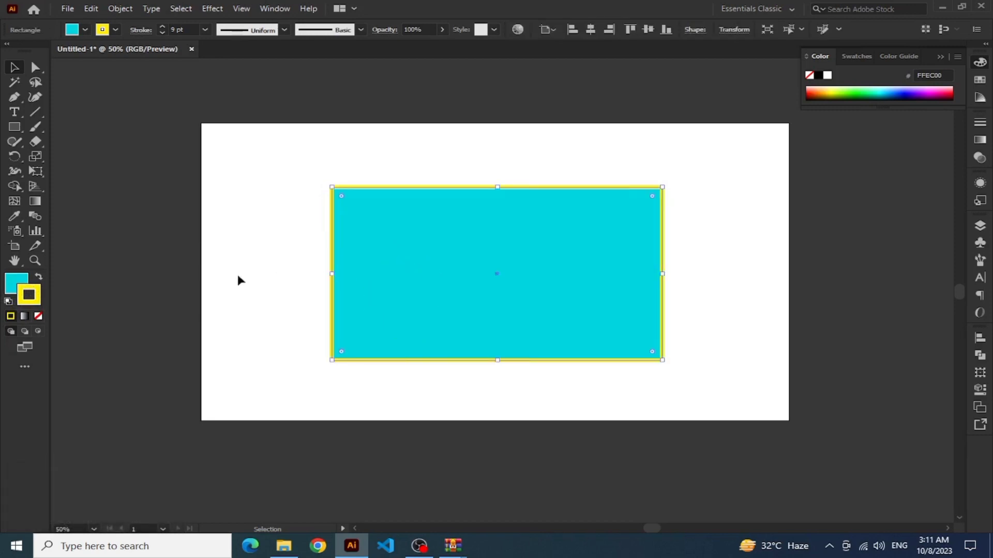
Set the rectangle's stroke to None, removing the yellow outline.
{"action": "left_click", "coordinate": [44, 302]}
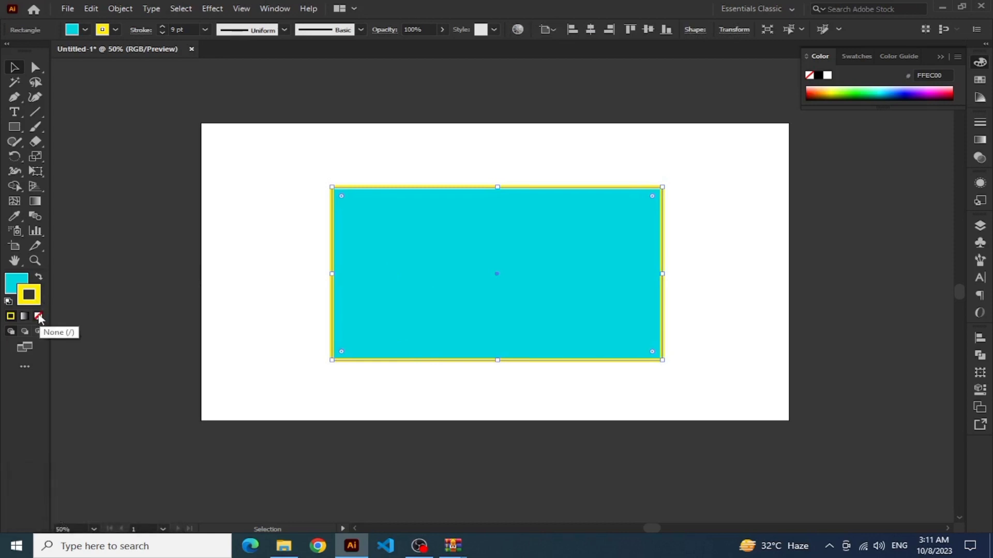
{"action": "left_click", "coordinate": [41, 318]}
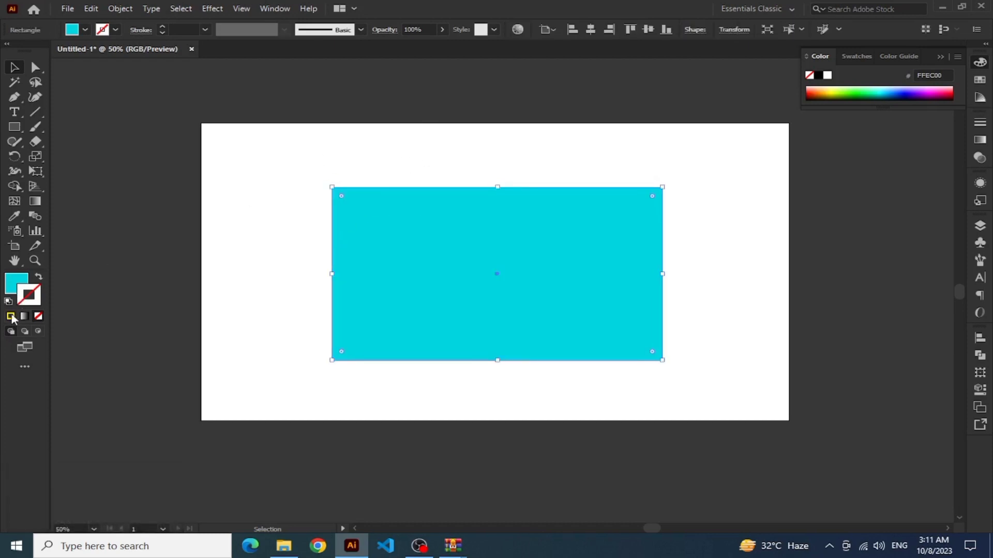
{"action": "left_click_drag", "start_coordinate": [18, 321], "coordinate": [46, 318]}
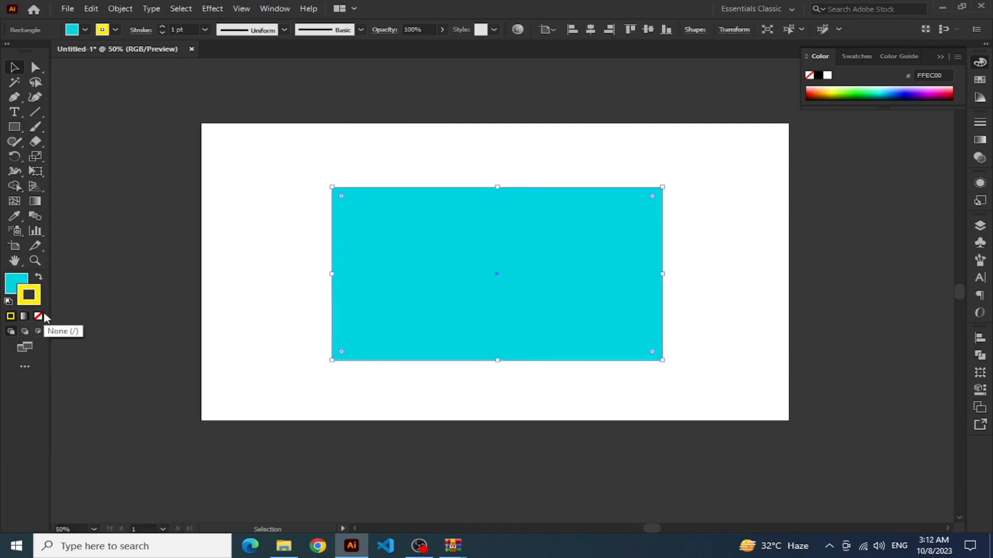
{"action": "left_click_drag", "start_coordinate": [45, 317], "coordinate": [309, 268]}
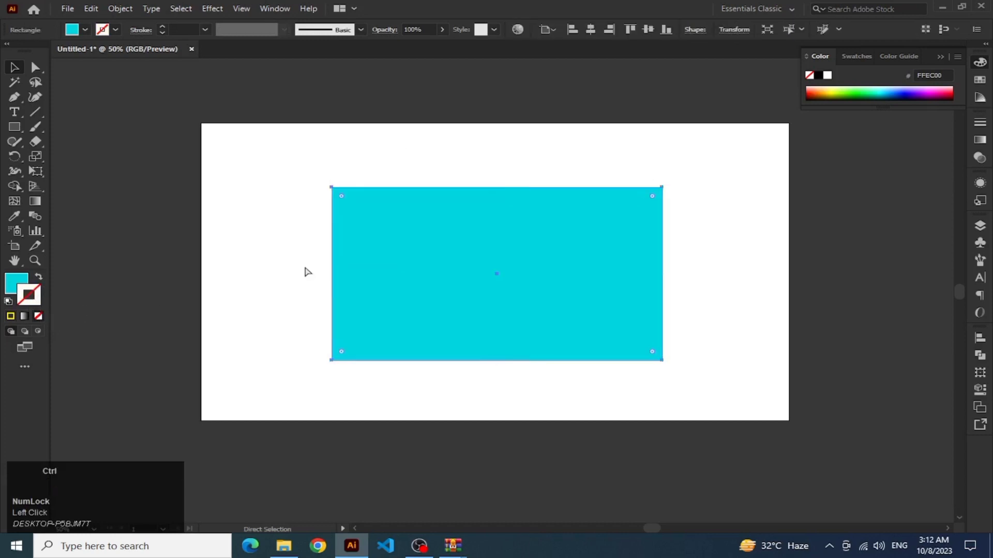
Undo an accidental fill removal so the cyan fill stays, then deselect the rectangle.
{"action": "key", "text": "ctrl+z"}
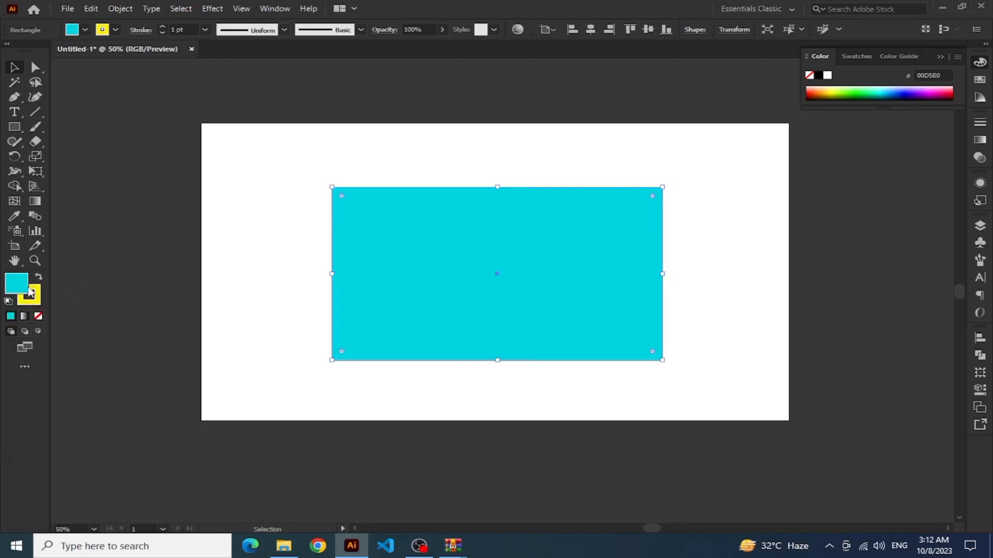
{"action": "left_click", "coordinate": [46, 323]}
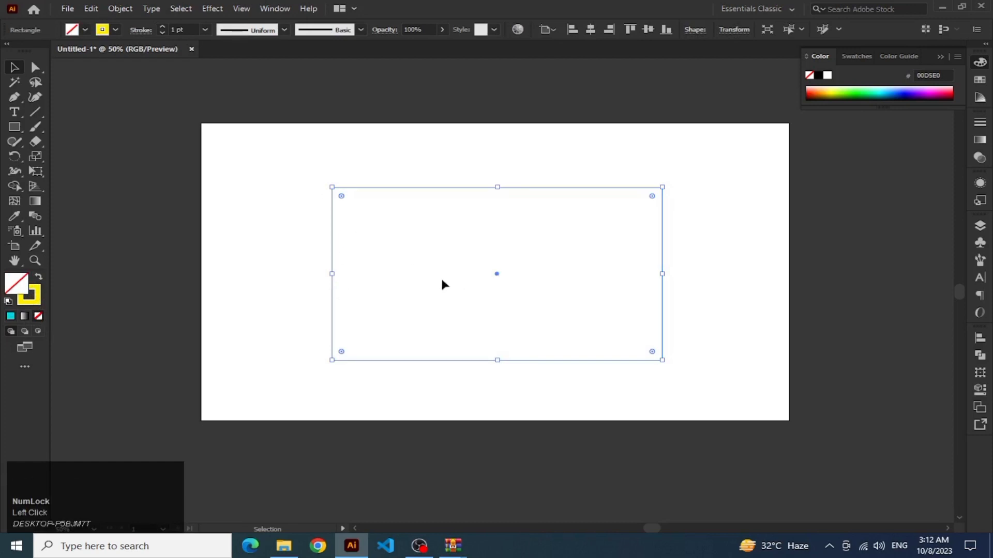
{"action": "key", "text": "ctrl+z"}
{"action": "left_click", "coordinate": [290, 269]}
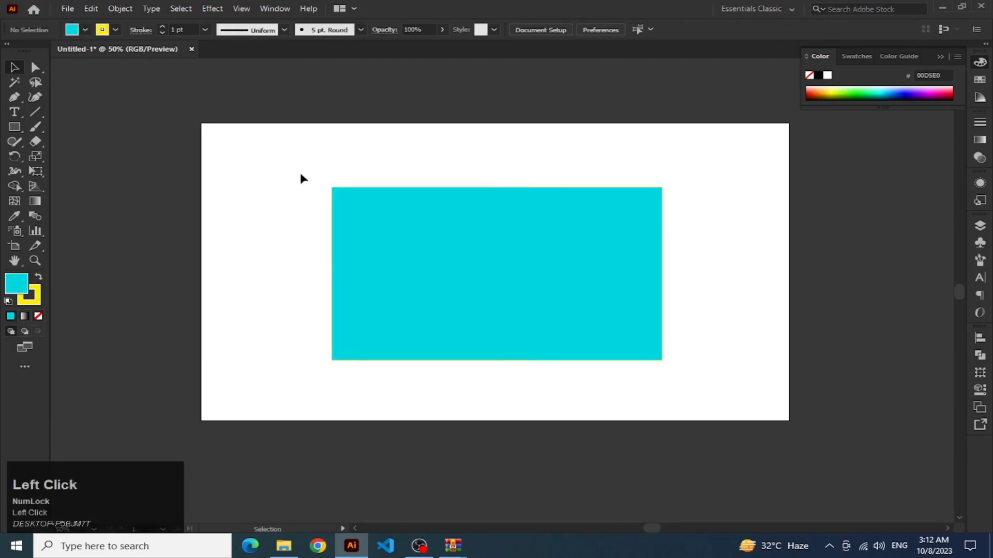
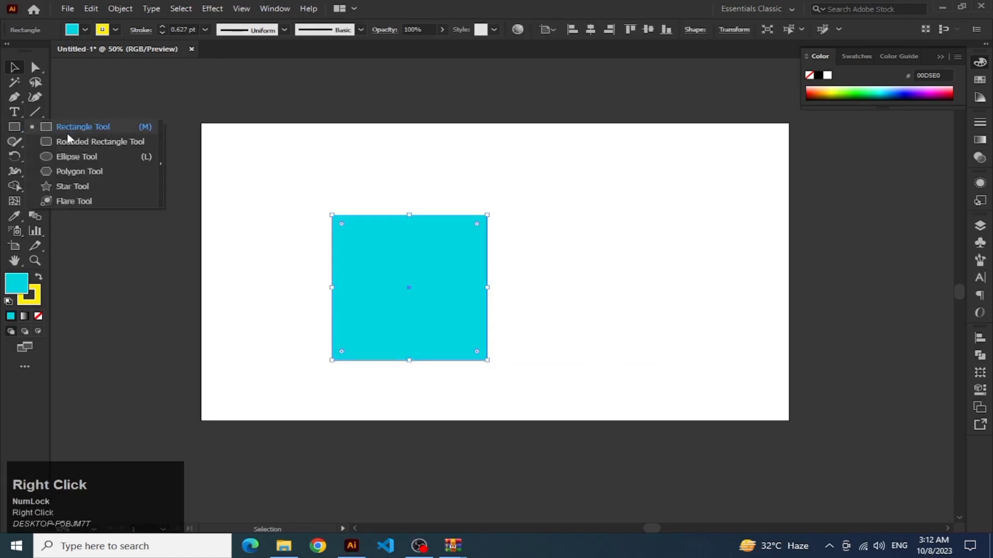
{"action": "left_click_drag", "start_coordinate": [62, 164], "coordinate": [651, 324]}
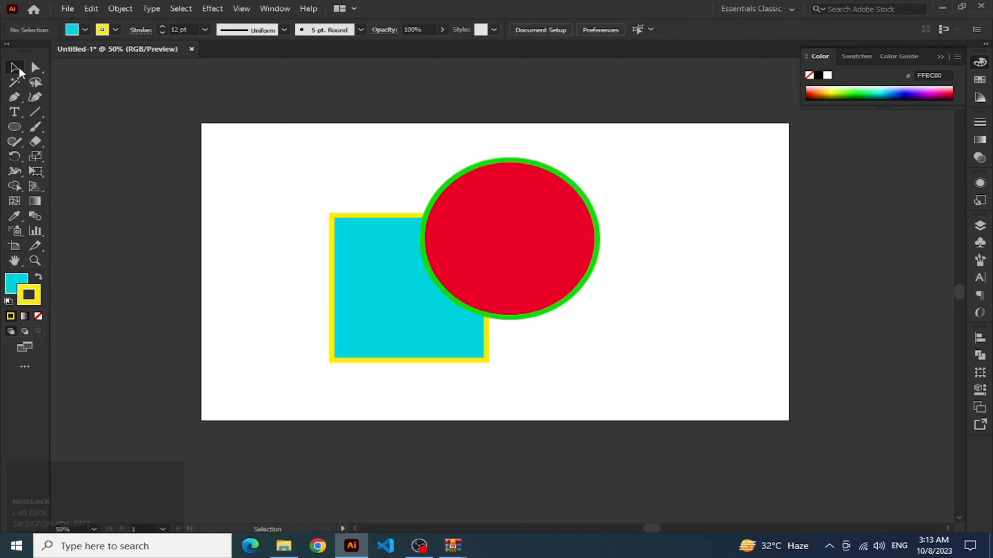
{"action": "left_click", "coordinate": [23, 72]}
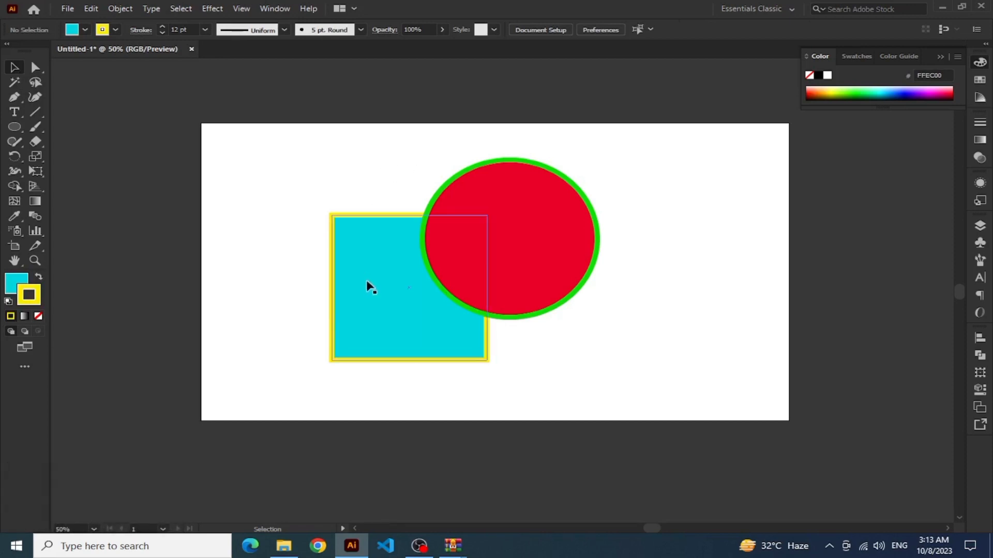
{"action": "left_click", "coordinate": [370, 282]}
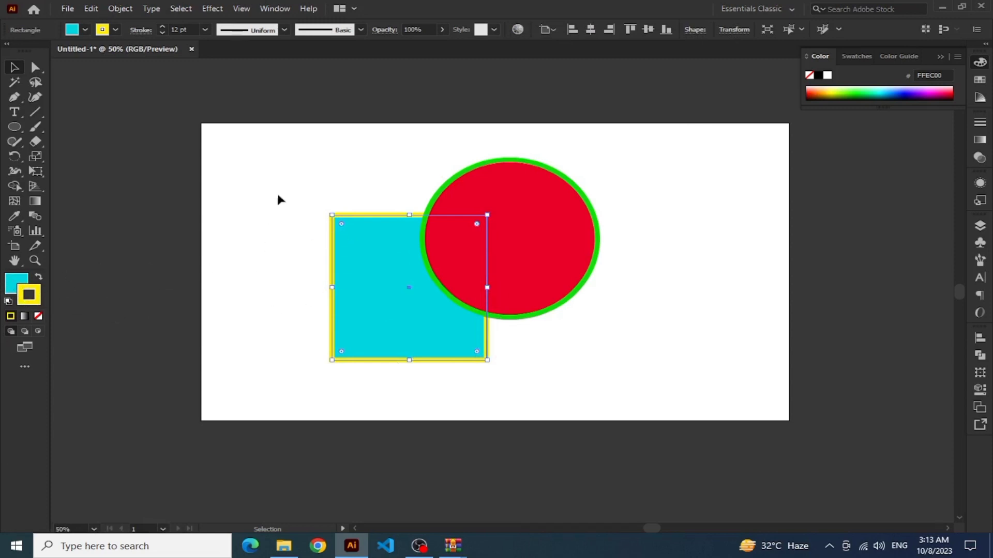
{"action": "left_click", "coordinate": [286, 183]}
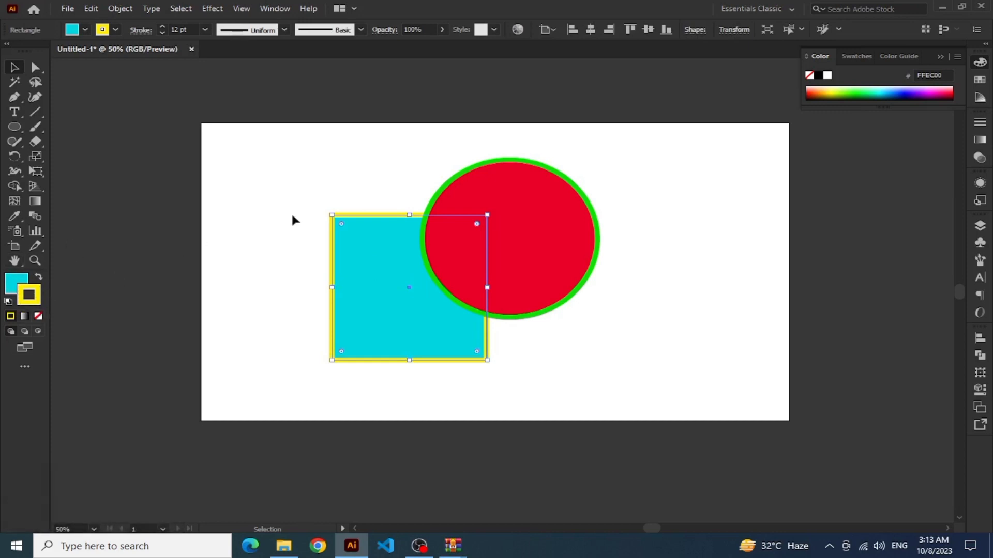
{"action": "double_click", "coordinate": [380, 168]}
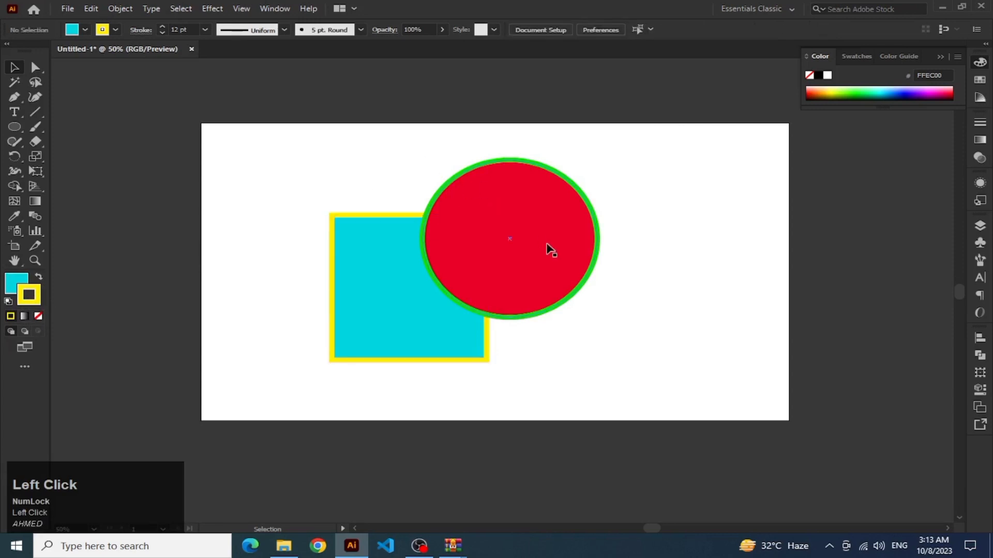
{"action": "left_click", "coordinate": [37, 283]}
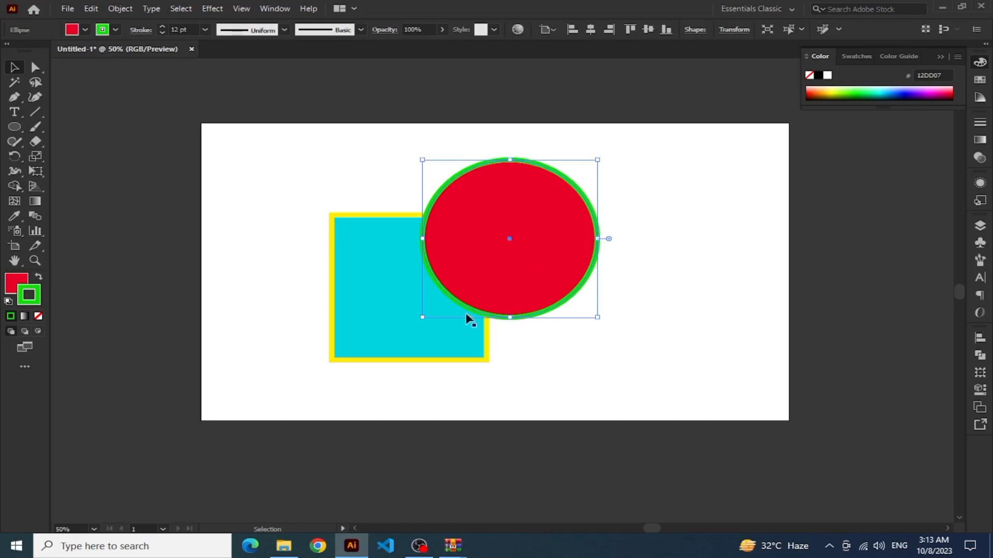
{"action": "left_click", "coordinate": [369, 190]}
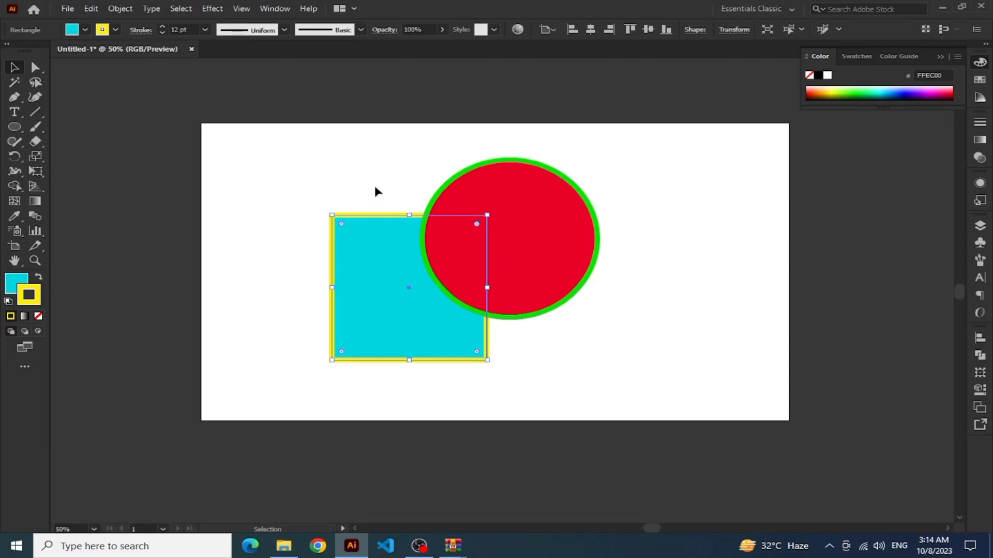
{"action": "left_click", "coordinate": [15, 68]}
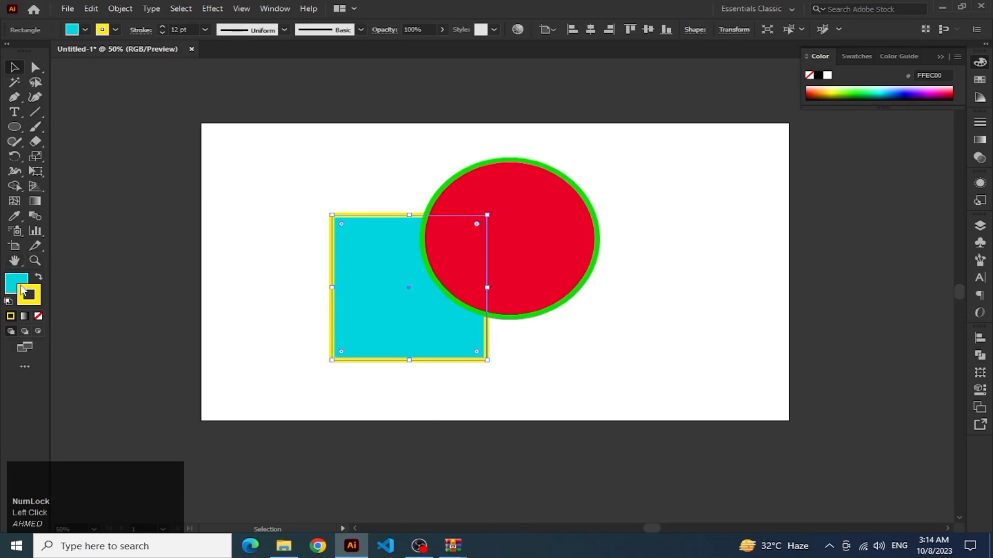
Move the cyan square left so it no longer overlaps the red circle, then deselect.
{"action": "left_click", "coordinate": [310, 222]}
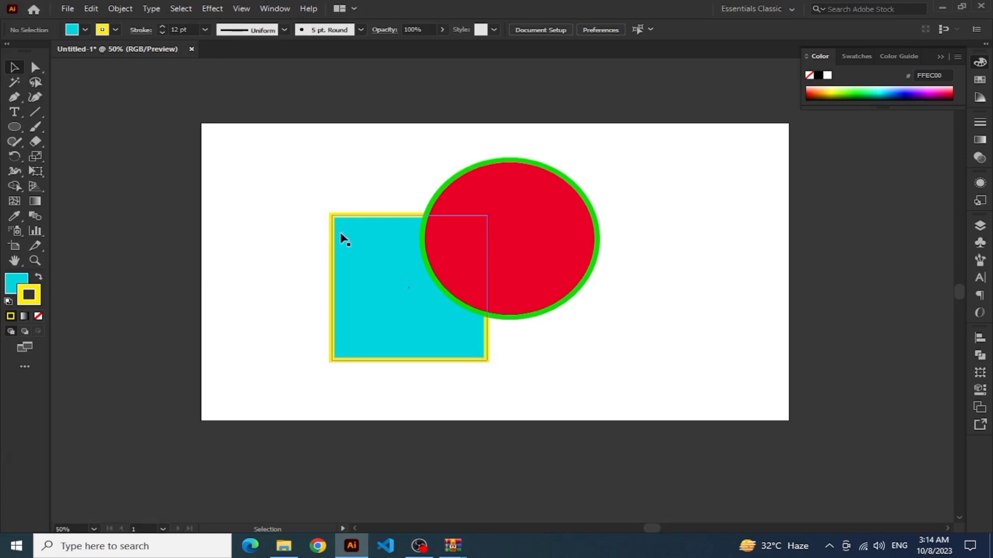
{"action": "left_click", "coordinate": [350, 244]}
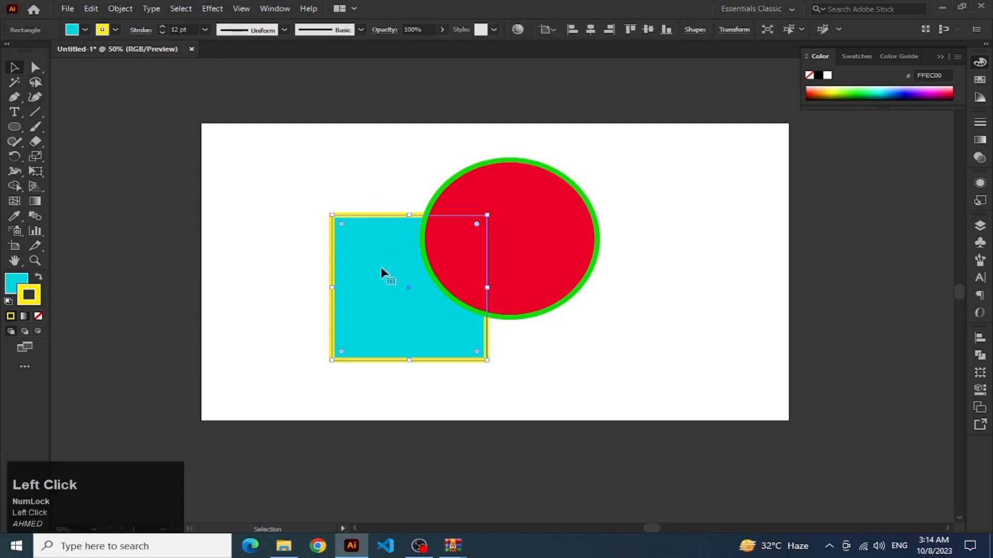
{"action": "left_click_drag", "start_coordinate": [385, 269], "coordinate": [401, 169]}
{"action": "left_click", "coordinate": [424, 284]}
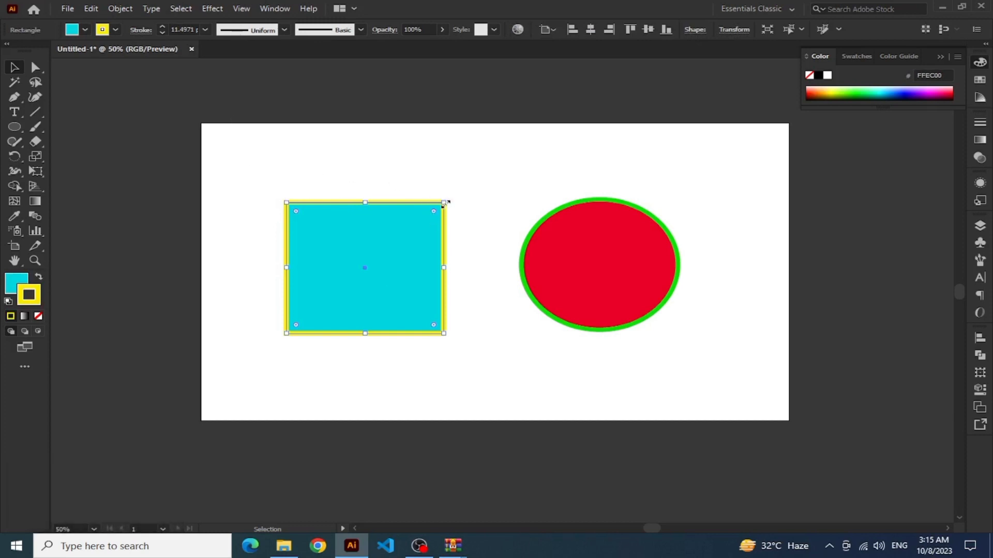
{"action": "left_click", "coordinate": [510, 126]}
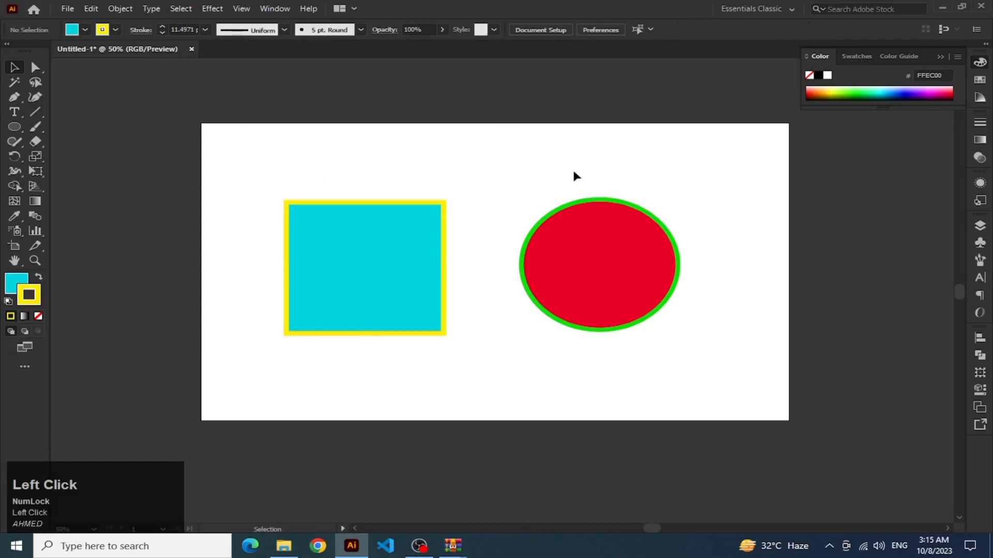
Select the red ellipse so it can be scaled up into a large circle.
{"action": "left_click", "coordinate": [628, 270]}
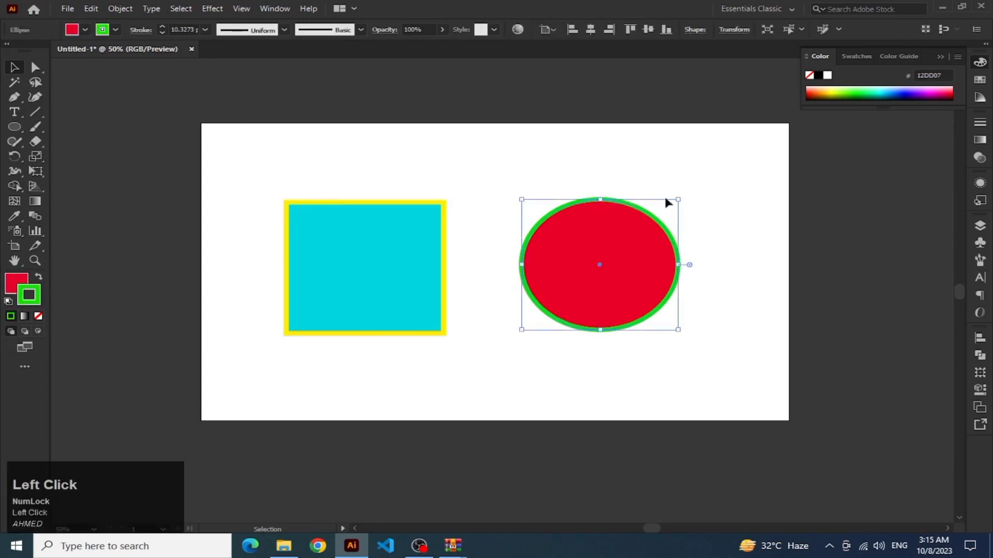
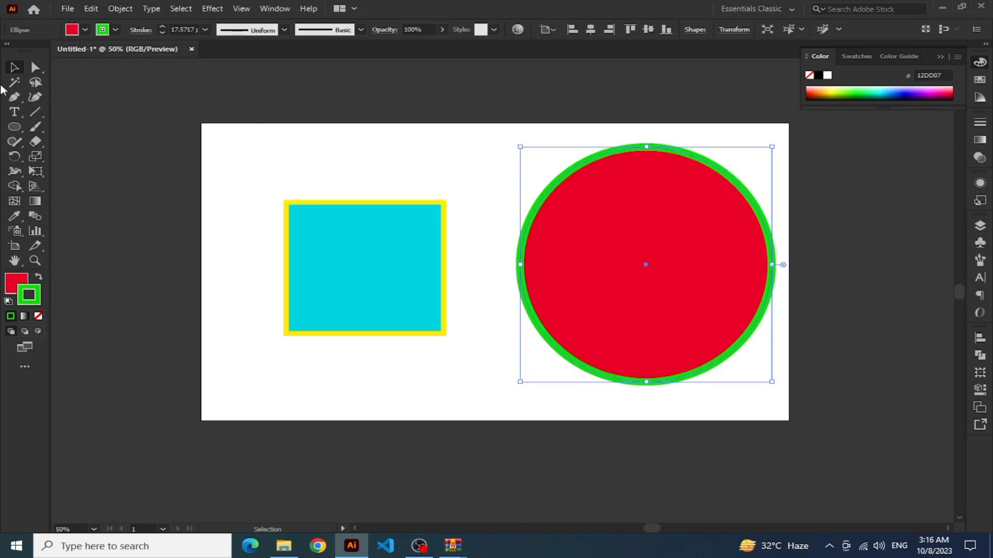
Select the cyan rectangle to rotate it, undoing a stray change.
{"action": "left_click", "coordinate": [17, 66]}
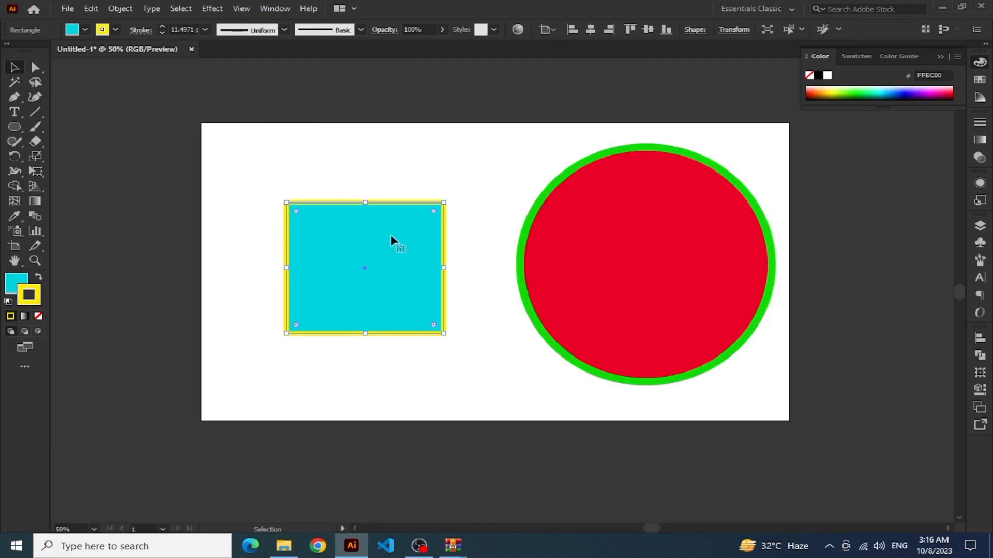
{"action": "left_click", "coordinate": [379, 182]}
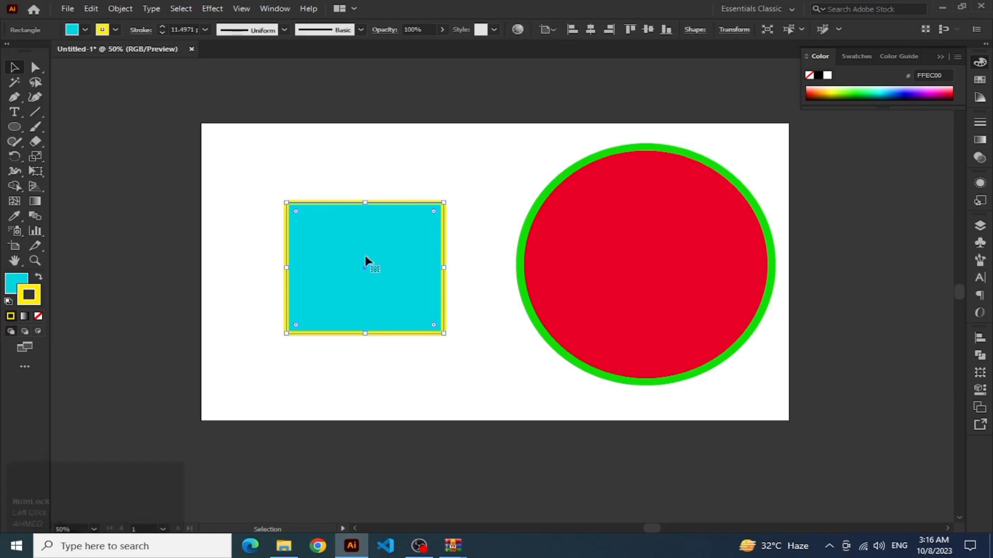
{"action": "left_click", "coordinate": [384, 248]}
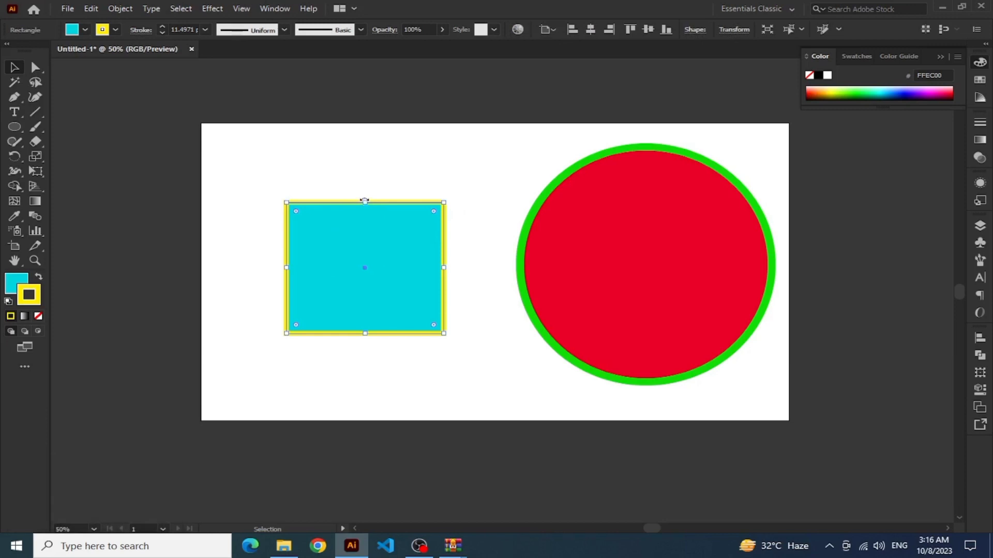
{"action": "key", "text": "ctrl+z"}
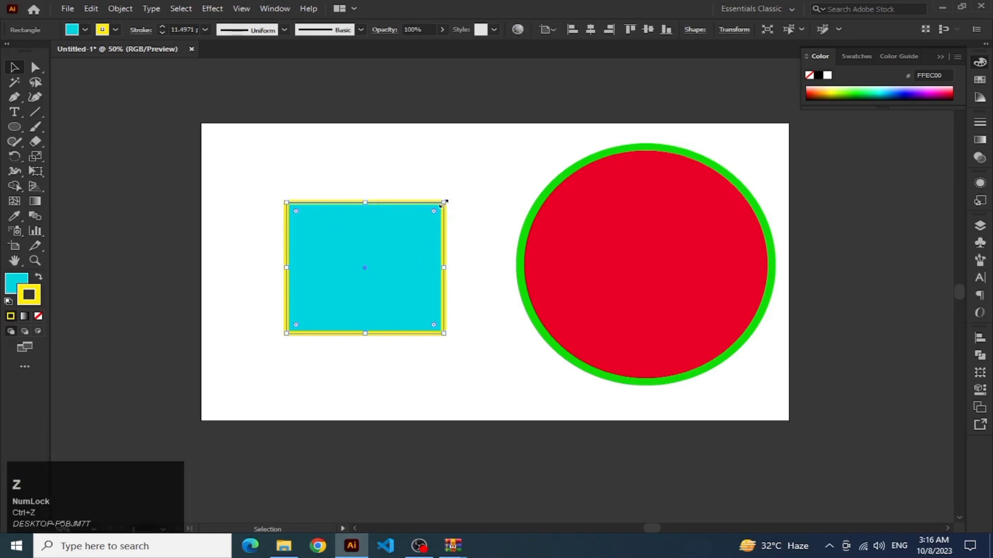
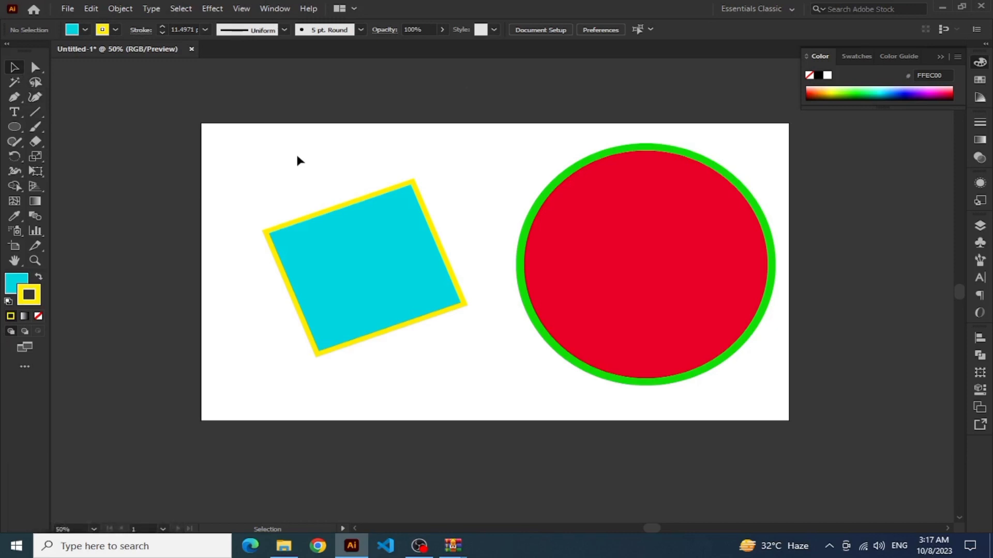
Marquee-select the tilted rectangle and red circle and delete them, emptying the artboard.
{"action": "left_click", "coordinate": [371, 161]}
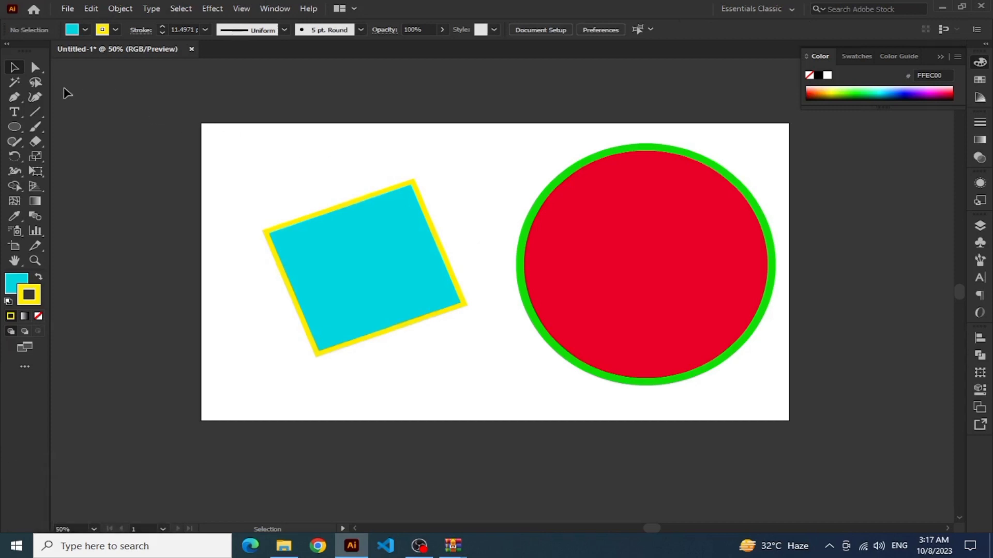
{"action": "left_click", "coordinate": [23, 74]}
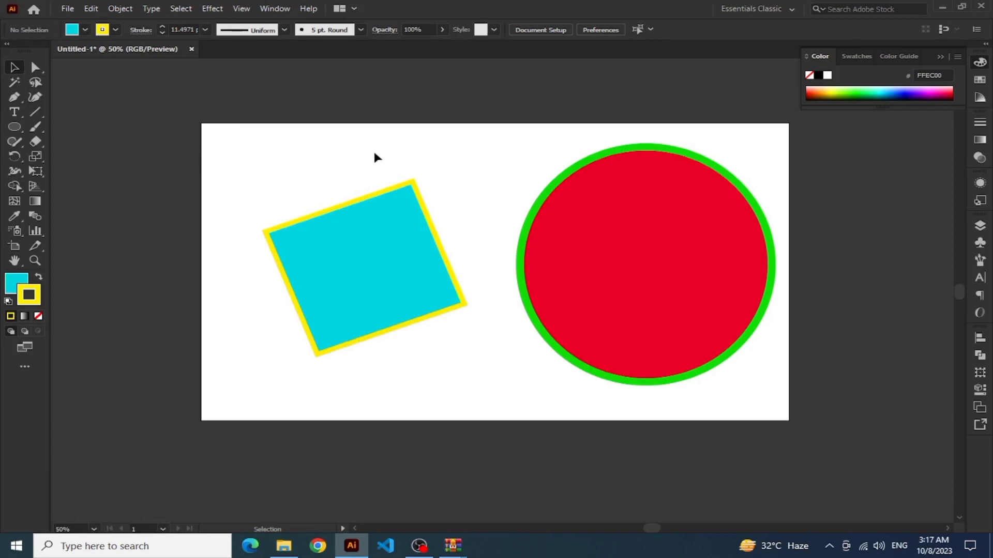
{"action": "left_click_drag", "start_coordinate": [371, 156], "coordinate": [9, 76]}
{"action": "left_click", "coordinate": [15, 73]}
Switch to the Rectangle Tool from the shape flyout for the new square.
{"action": "right_click", "coordinate": [21, 131]}
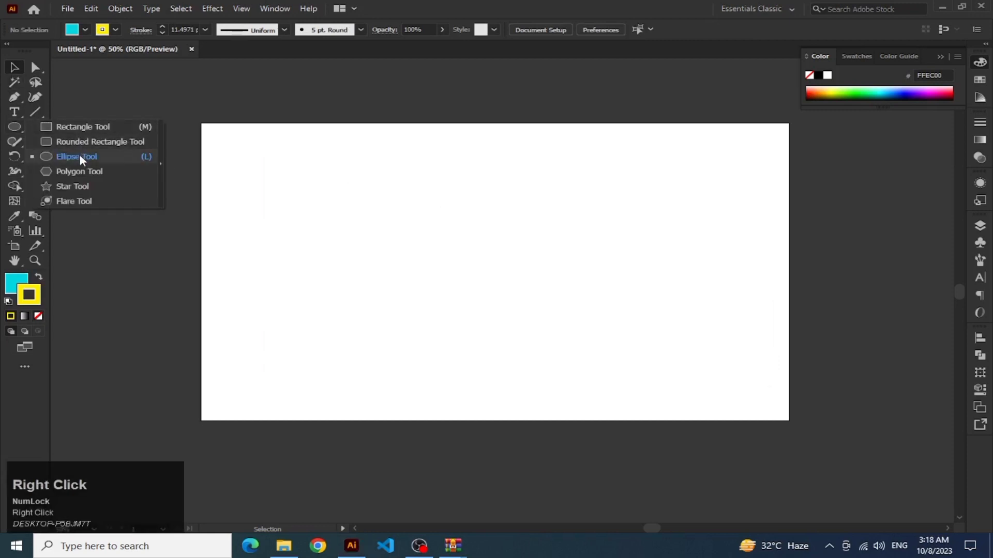
{"action": "left_click", "coordinate": [80, 134]}
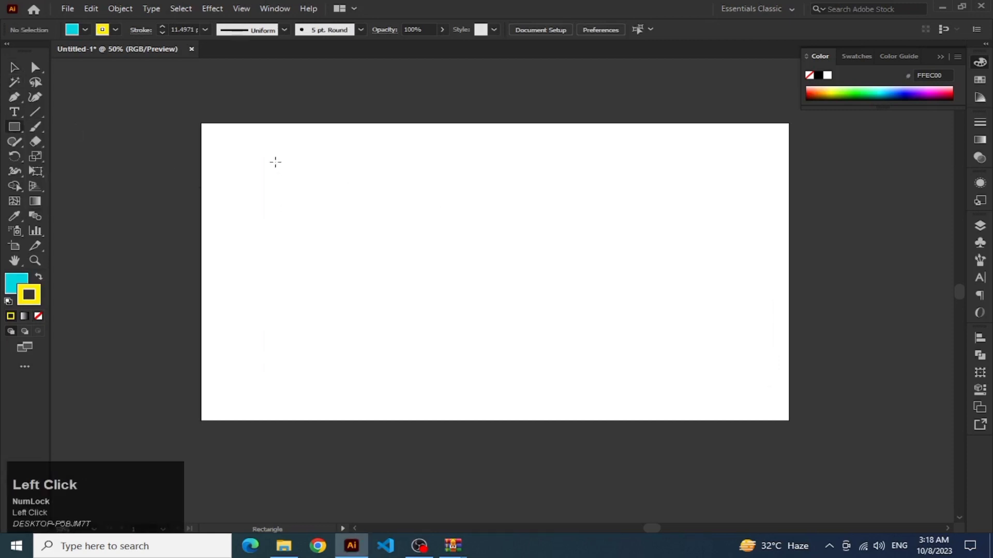
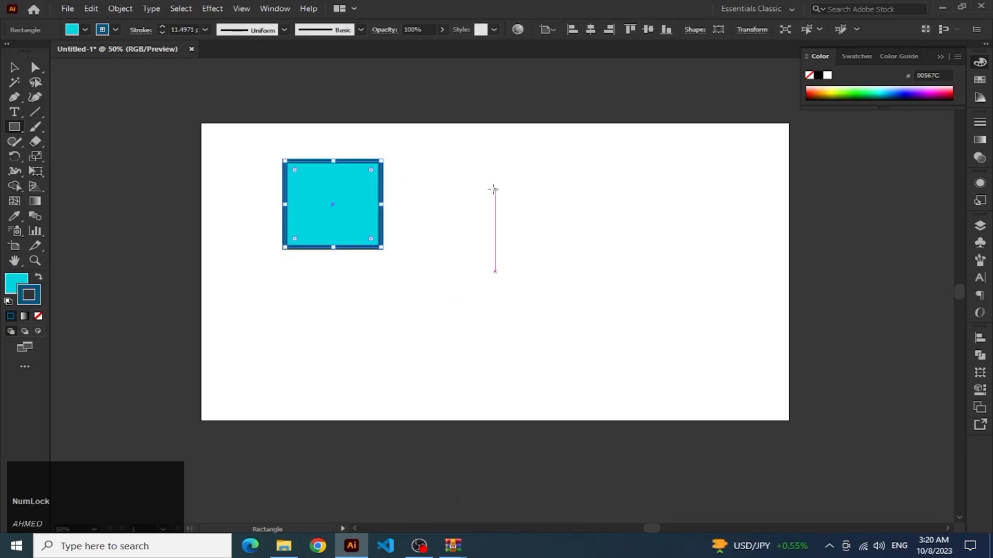
Place a copy of the square, then shrink the square small into the top-left corner.
{"action": "left_click_drag", "start_coordinate": [15, 128], "coordinate": [14, 127]}
{"action": "right_click", "coordinate": [15, 127]}
{"action": "left_click", "coordinate": [69, 159]}
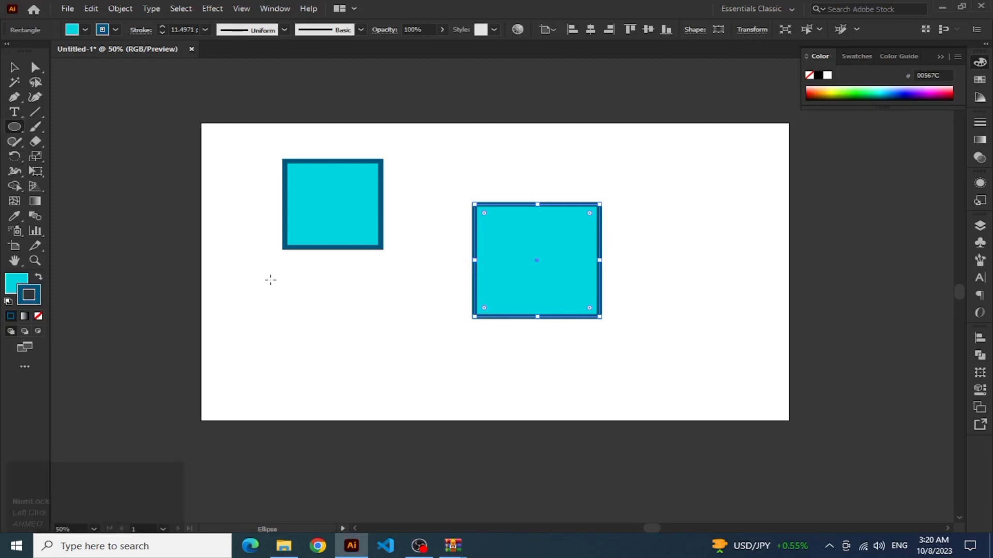
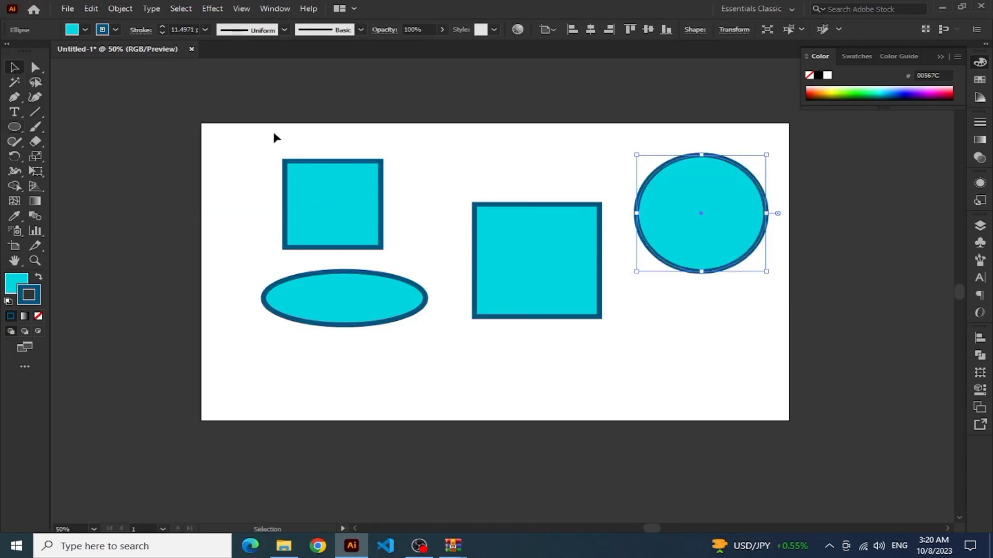
{"action": "left_click_drag", "start_coordinate": [254, 142], "coordinate": [355, 188]}
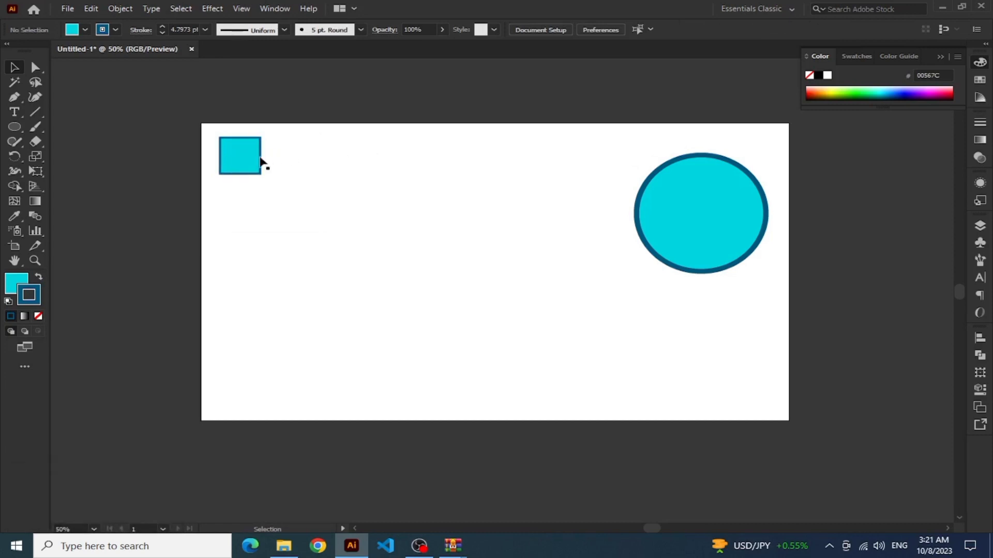
Select the small cyan square in the artboard's upper-left corner.
{"action": "left_click", "coordinate": [234, 159]}
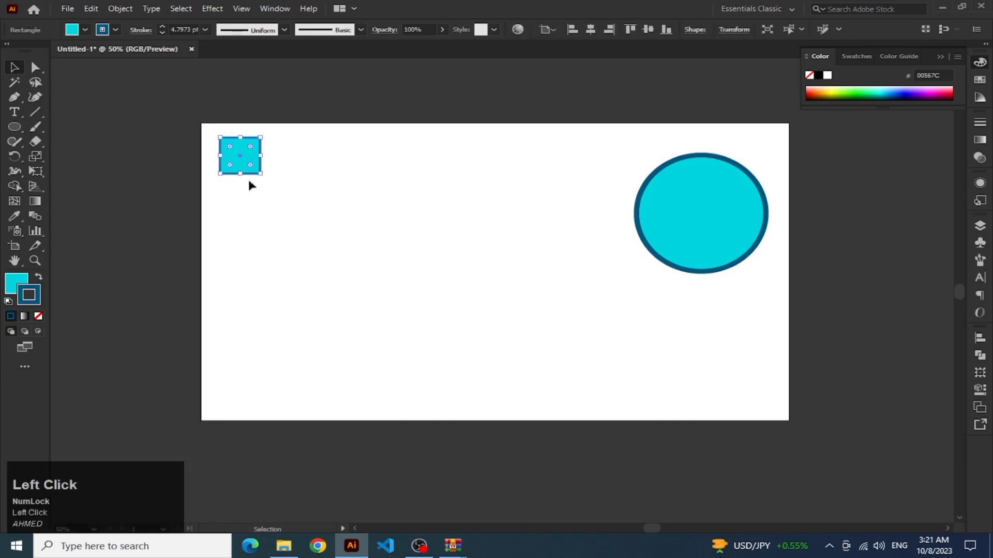
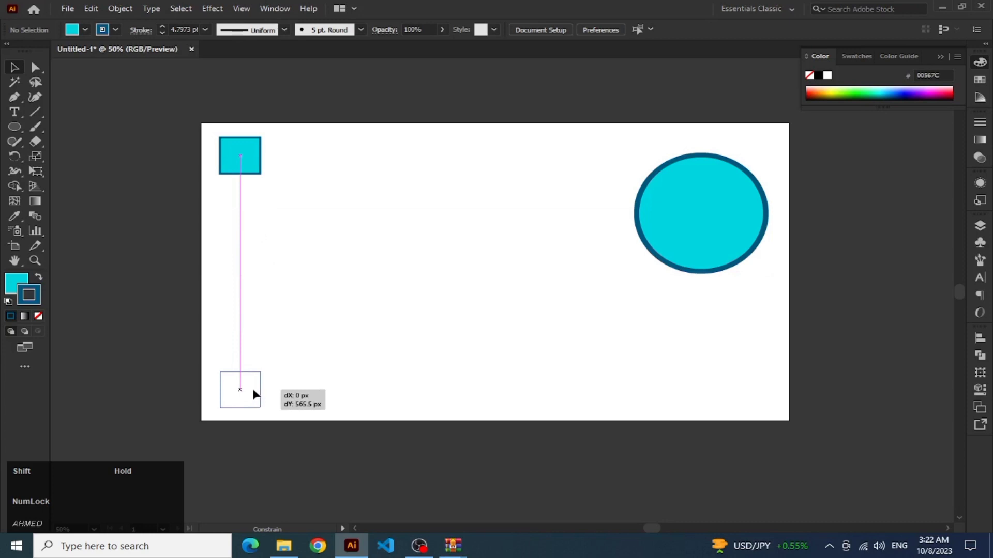
Move the small square back to the top-left corner and leave it deselected.
{"action": "left_click", "coordinate": [383, 261]}
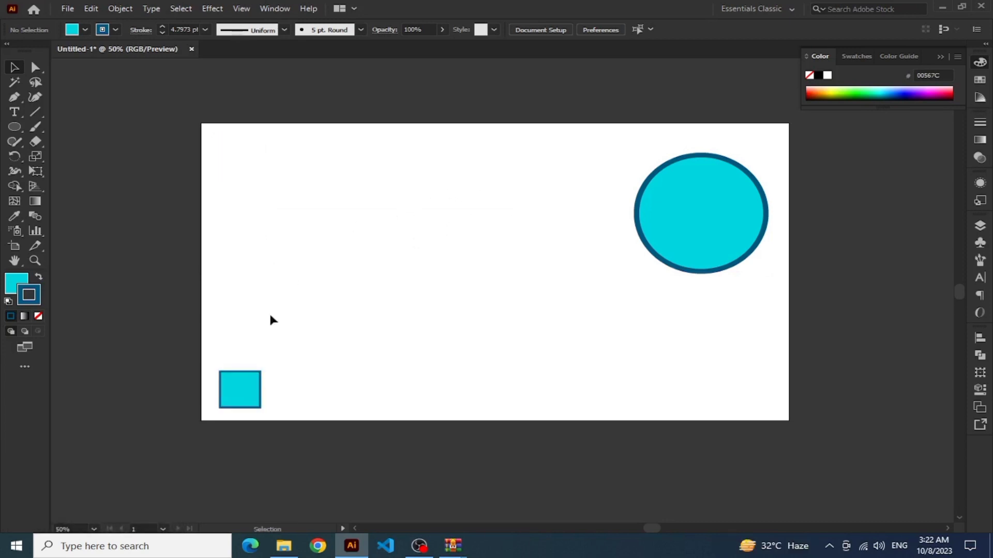
{"action": "left_click_drag", "start_coordinate": [256, 400], "coordinate": [273, 171]}
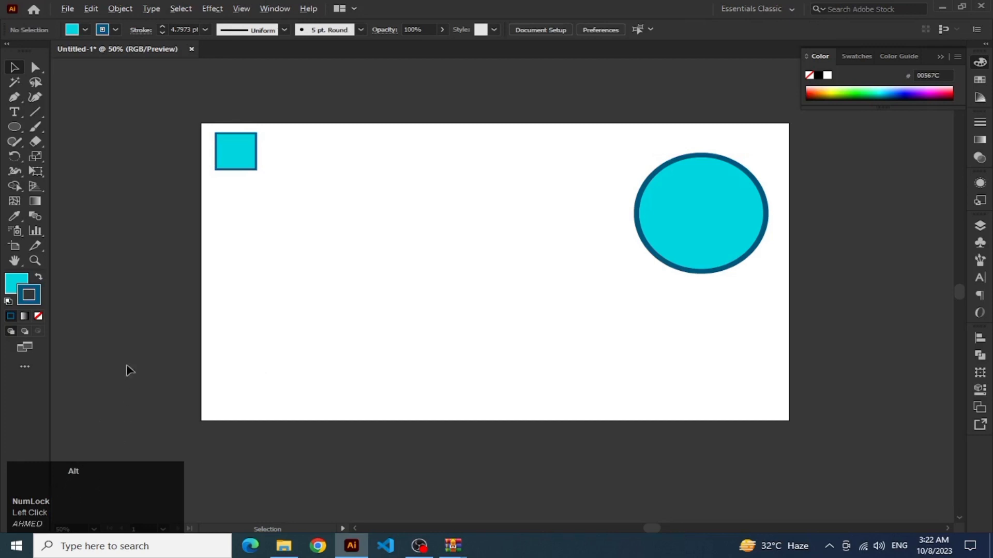
{"action": "left_click", "coordinate": [236, 164]}
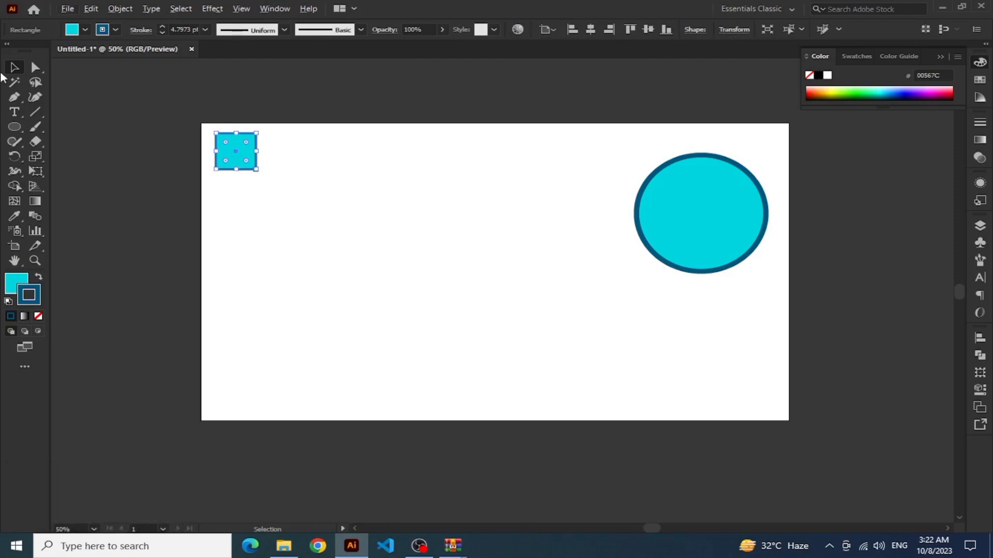
{"action": "left_click", "coordinate": [23, 68]}
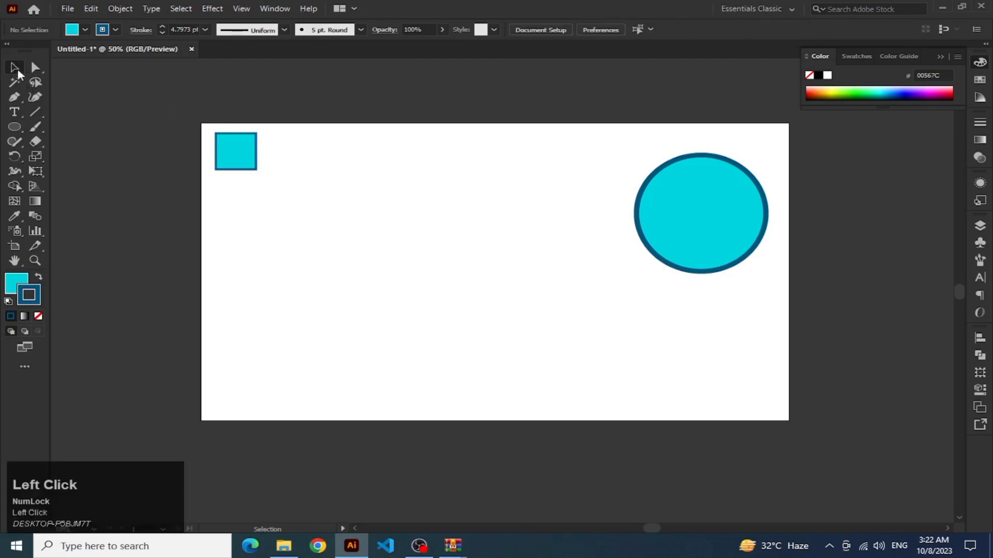
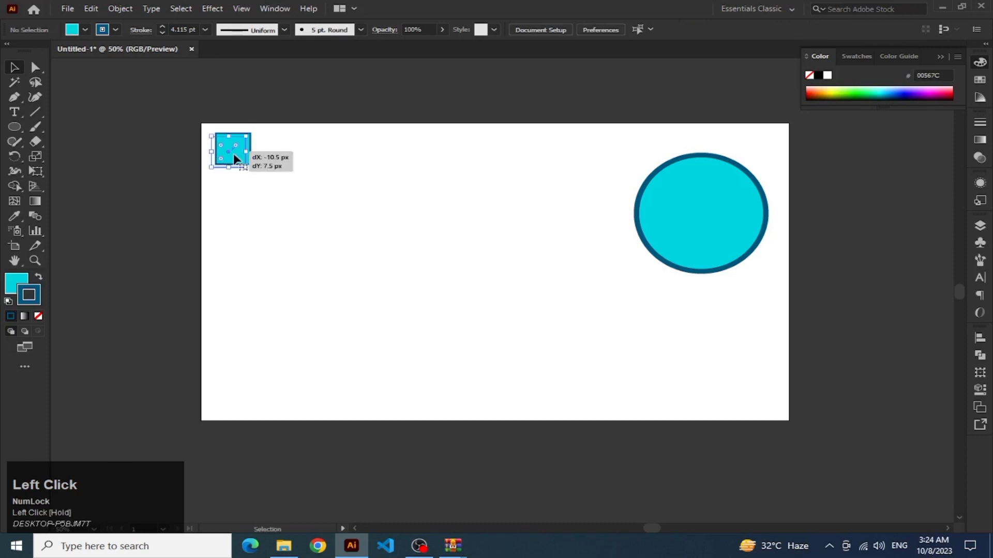
Alt-drag copies of the small square to start a row along the top edge.
{"action": "key", "text": "Right"}
{"action": "left_click", "coordinate": [281, 163]}
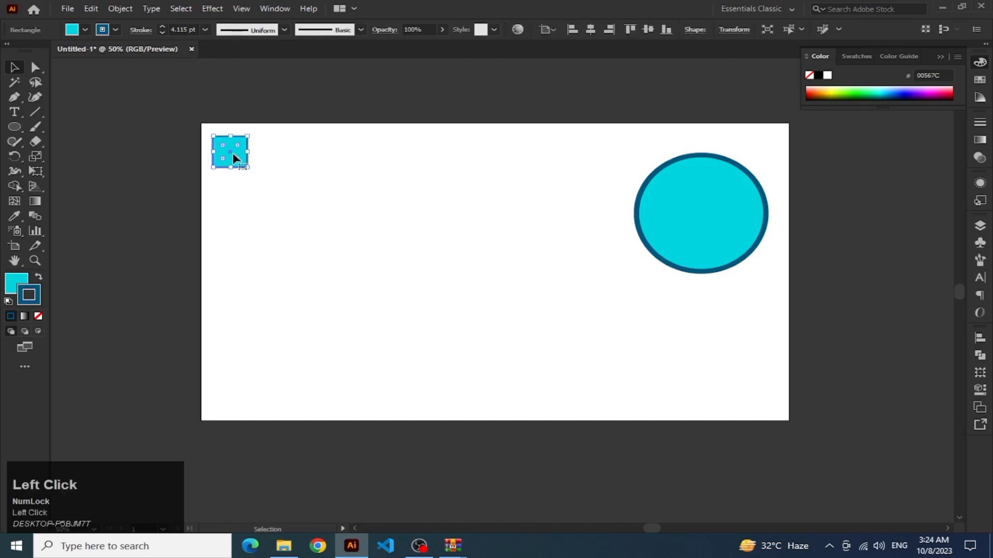
{"action": "left_click_drag", "start_coordinate": [234, 154], "coordinate": [322, 145]}
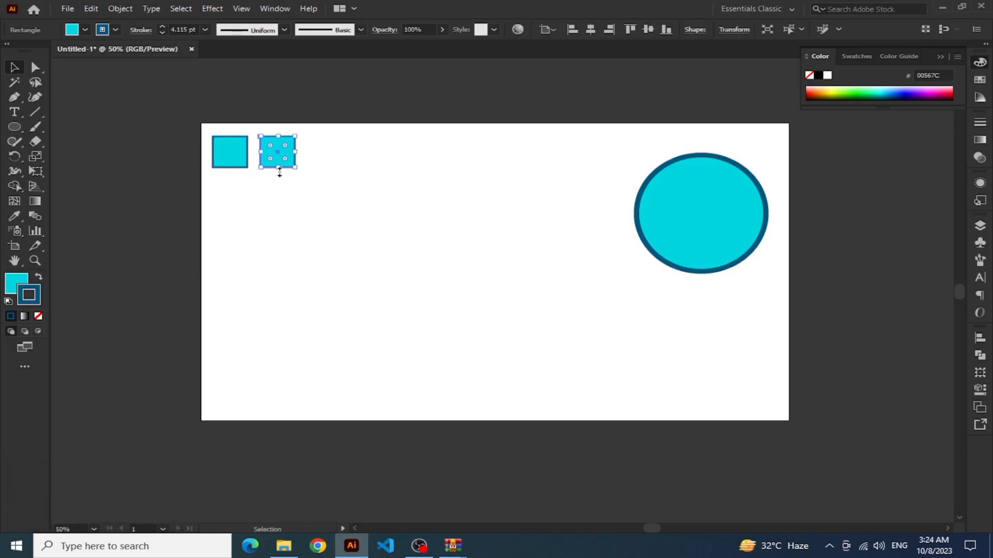
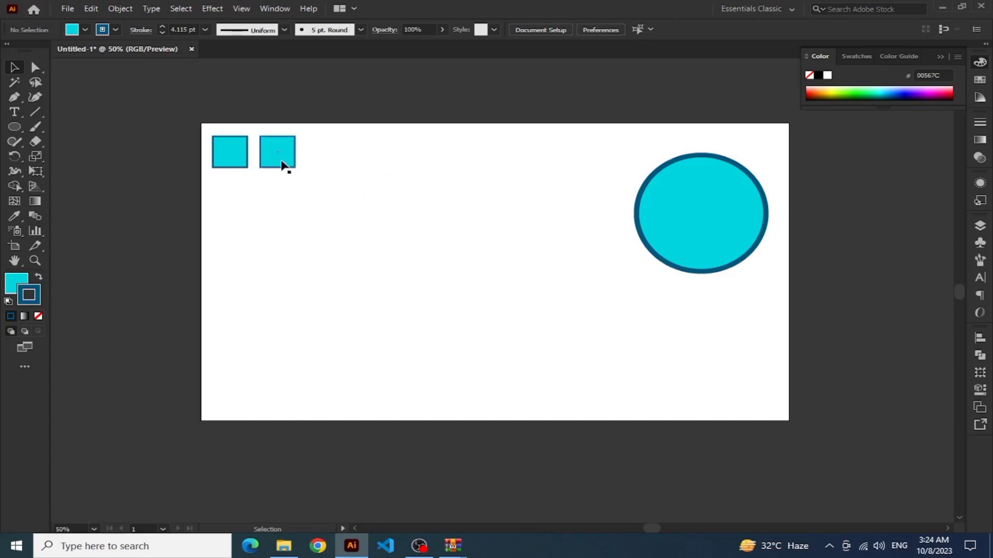
{"action": "left_click_drag", "start_coordinate": [282, 162], "coordinate": [53, 486]}
Repeat the duplication with Ctrl+D to extend the row of equal cyan squares.
{"action": "key", "text": "ctrl+d"}
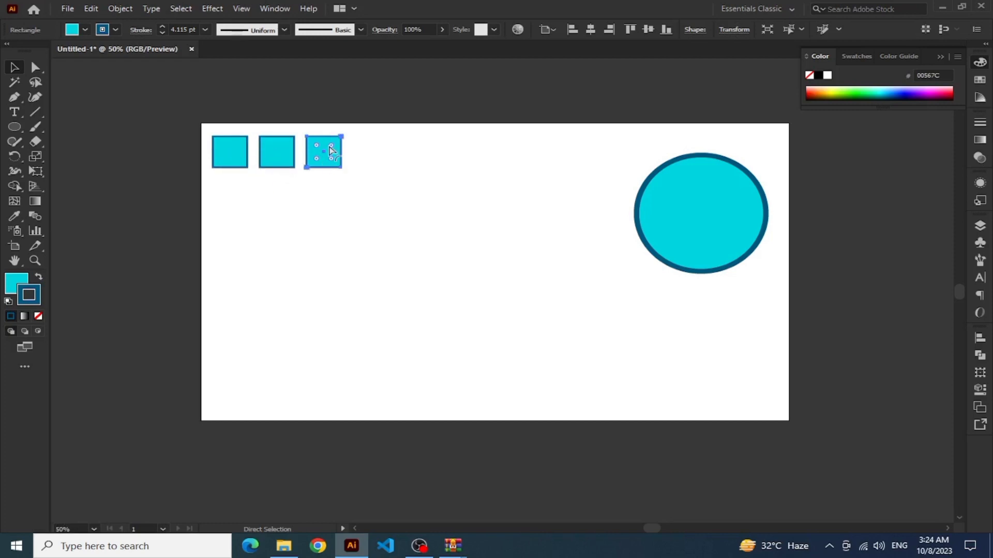
{"action": "key", "text": "ctrl+d"}
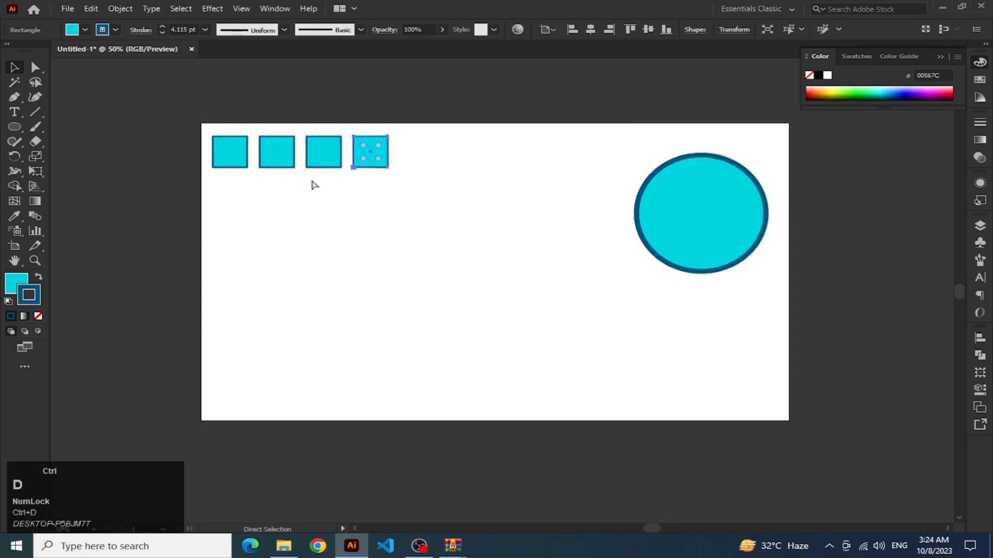
{"action": "key", "text": "ctrl+d"}
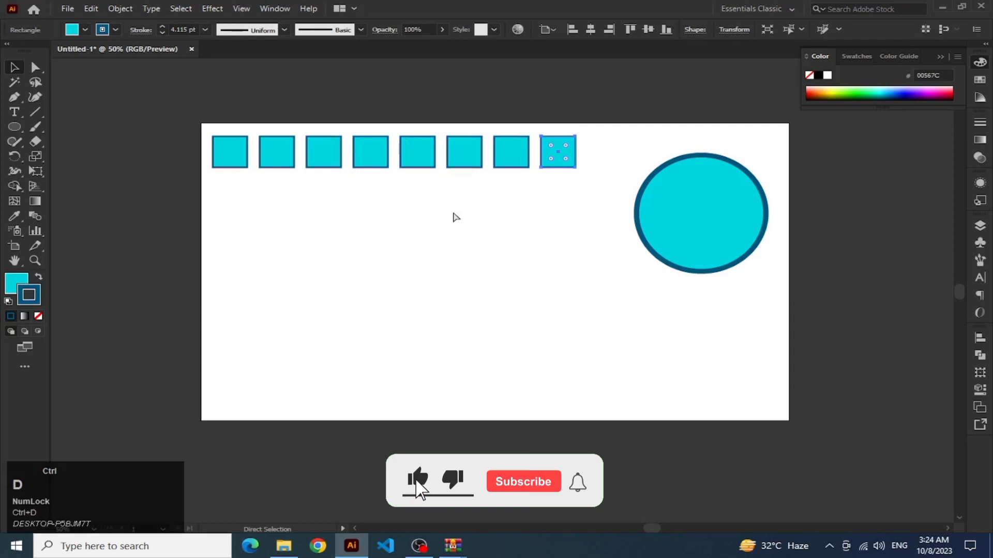
Place copies of the cyan circle near the centre and at the artboard's lower right.
{"action": "left_click_drag", "start_coordinate": [616, 197], "coordinate": [754, 179]}
{"action": "left_click", "coordinate": [753, 179]}
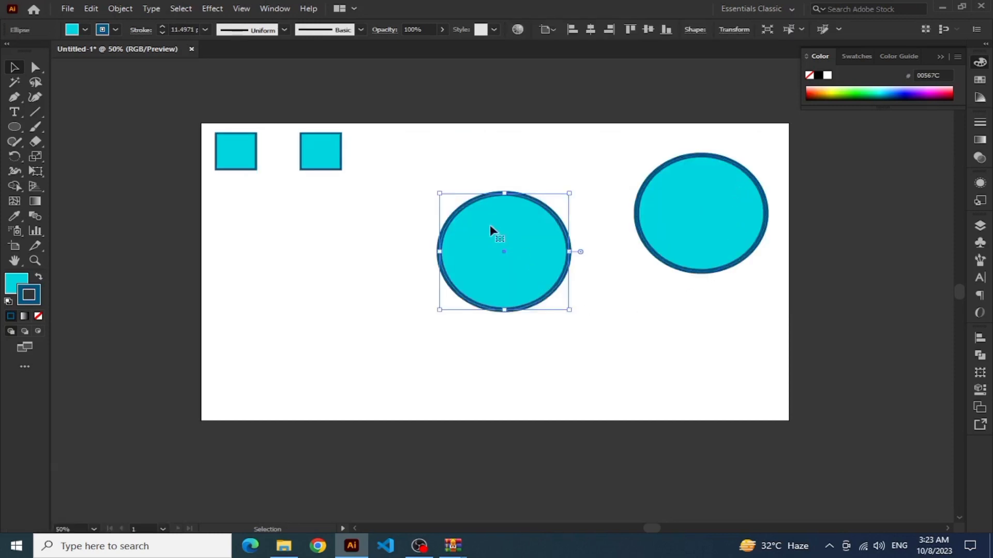
{"action": "left_click_drag", "start_coordinate": [332, 153], "coordinate": [499, 223]}
{"action": "left_click_drag", "start_coordinate": [517, 235], "coordinate": [703, 298]}
{"action": "left_click", "coordinate": [521, 241]}
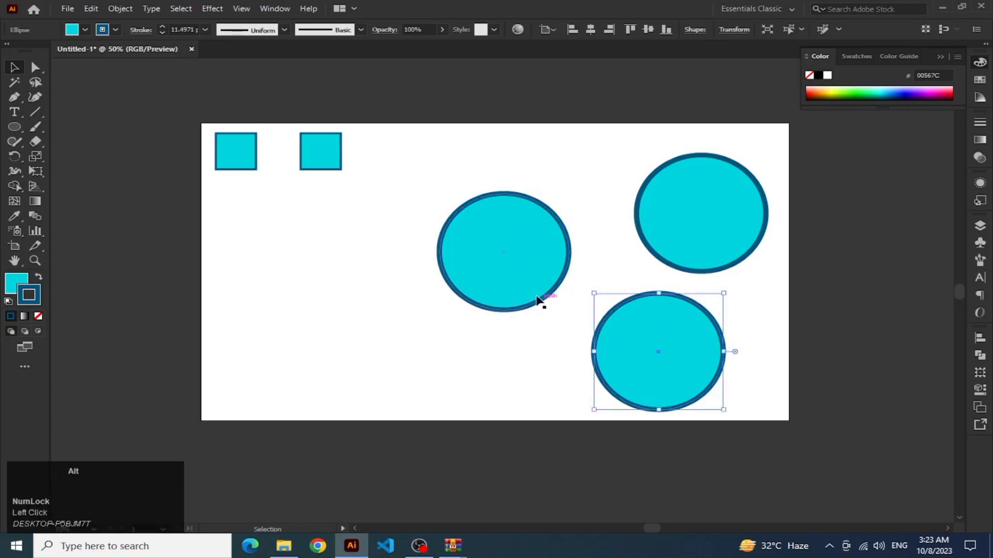
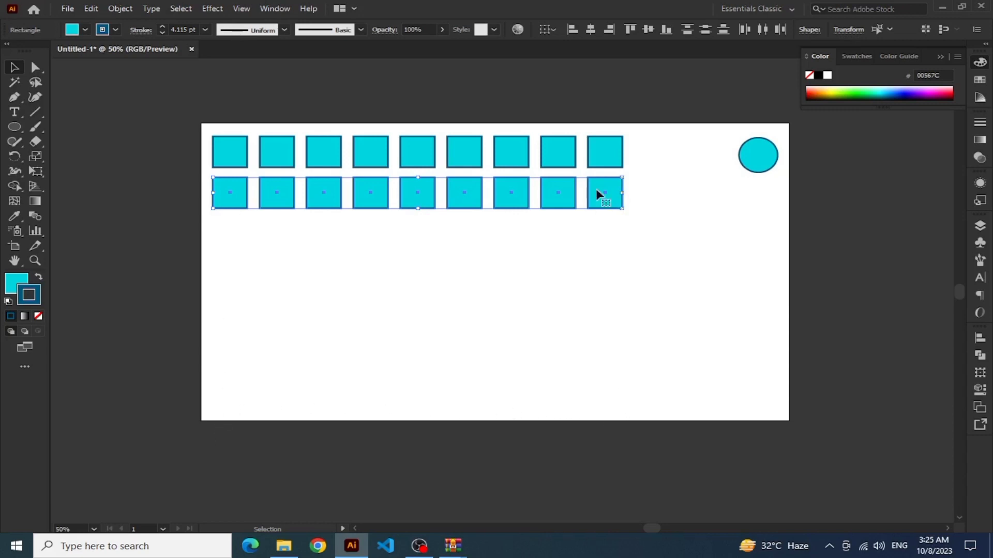
Repeat the row copy downward, then shrink the circle and reposition it top-right.
{"action": "key", "text": "ctrl+Num_Lock"}
{"action": "key", "text": "ctrl+d"}
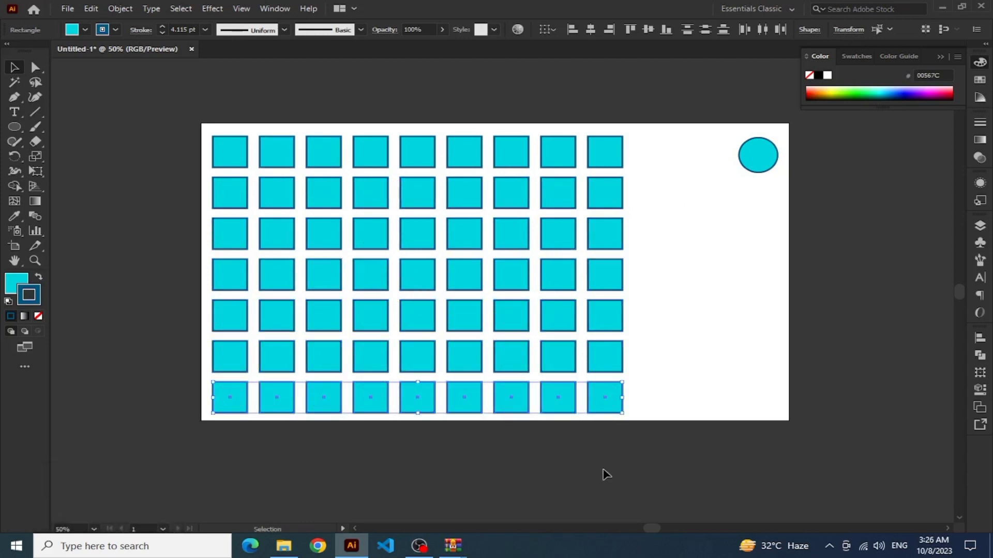
{"action": "left_click_drag", "start_coordinate": [607, 465], "coordinate": [726, 225]}
{"action": "key", "text": "ctrl+z"}
{"action": "left_click_drag", "start_coordinate": [768, 164], "coordinate": [720, 144]}
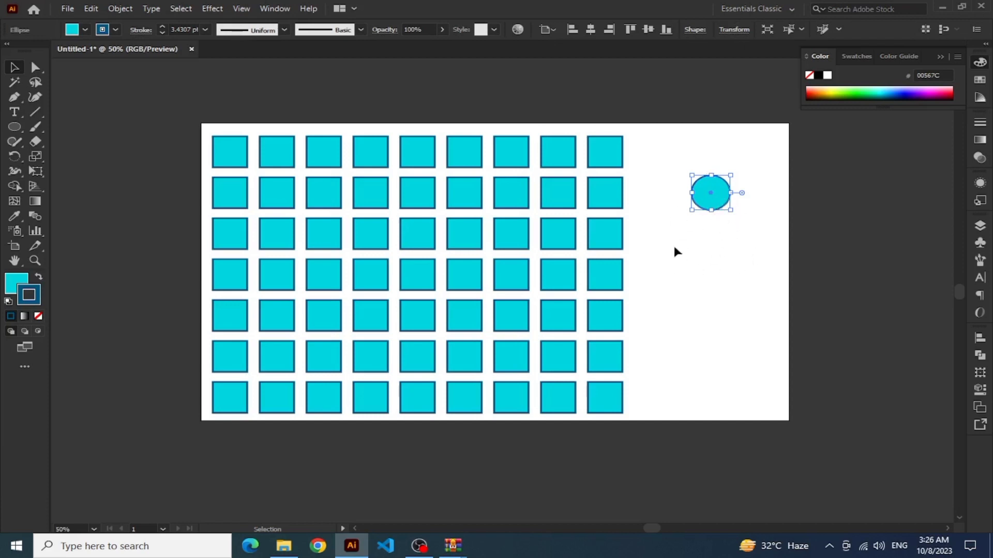
Duplicate the circle downward with Ctrl+D into a column reaching the artboard bottom.
{"action": "key", "text": "ctrl+Num_Lock"}
{"action": "key", "text": "ctrl+d"}
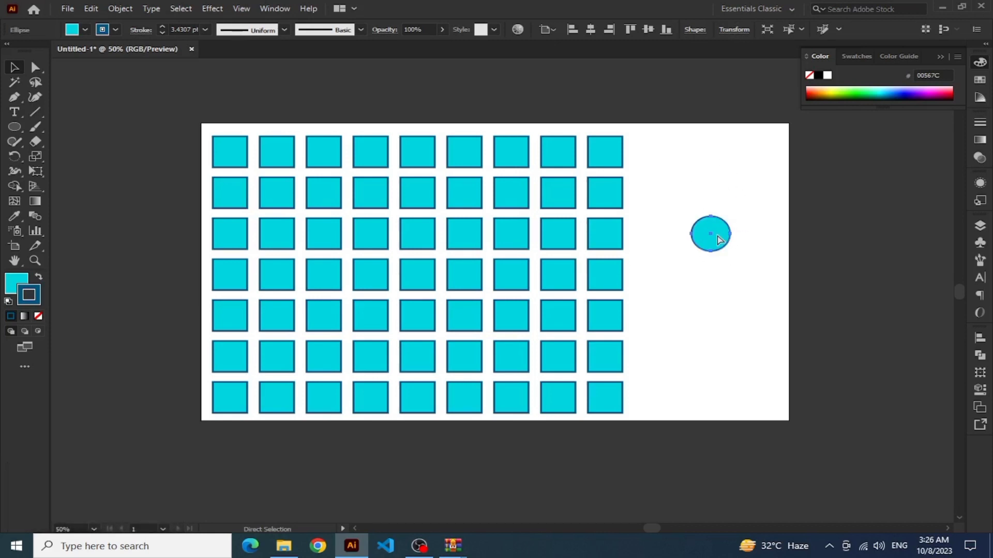
{"action": "key", "text": "ctrl+d"}
{"action": "key", "text": "ctrl+d"}
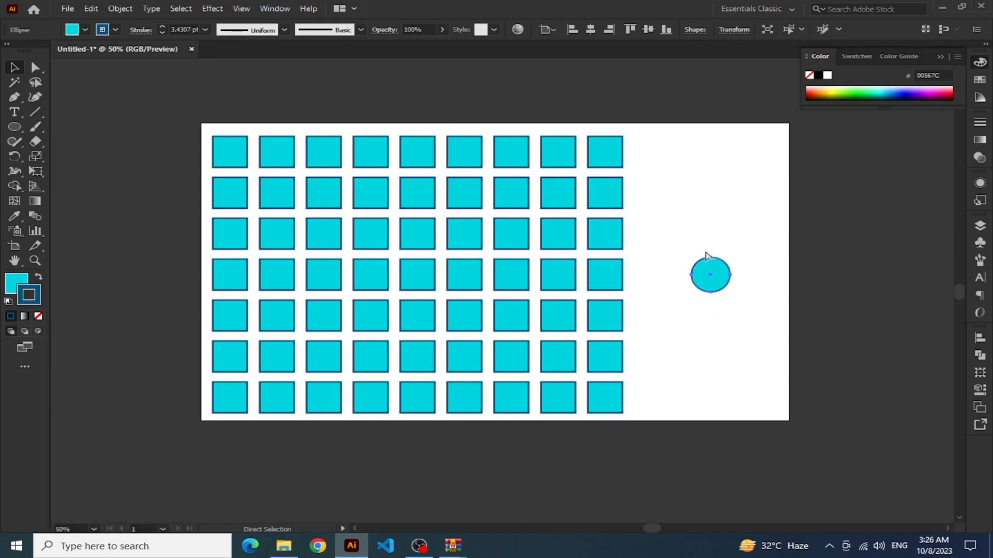
{"action": "key", "text": "ctrl+d"}
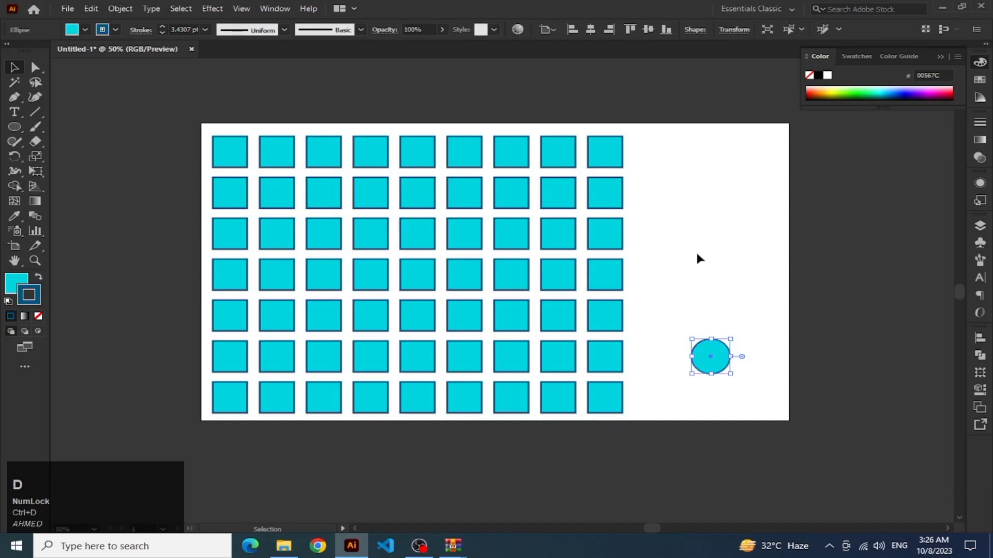
{"action": "left_click_drag", "start_coordinate": [725, 335], "coordinate": [765, 394]}
{"action": "key", "text": "ctrl+d"}
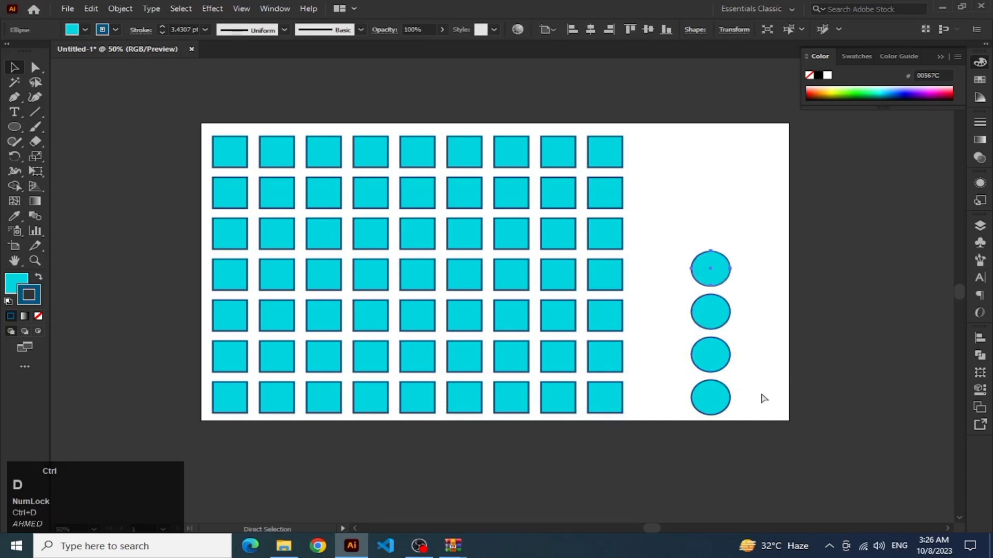
{"action": "left_click", "coordinate": [747, 321]}
Marquee-select the column of circles and all practice shapes for deletion.
{"action": "left_click_drag", "start_coordinate": [670, 165], "coordinate": [633, 230]}
{"action": "left_click_drag", "start_coordinate": [716, 173], "coordinate": [448, 278]}
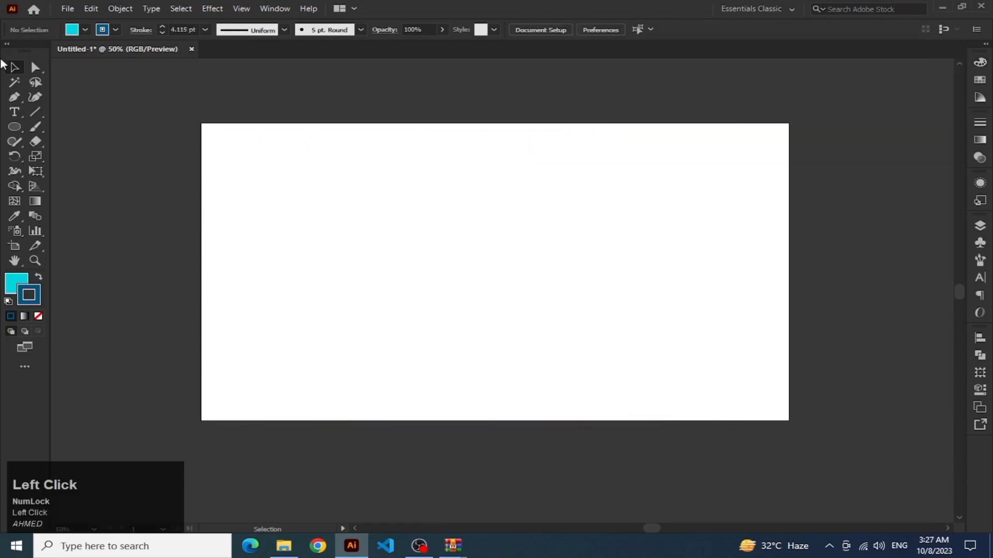
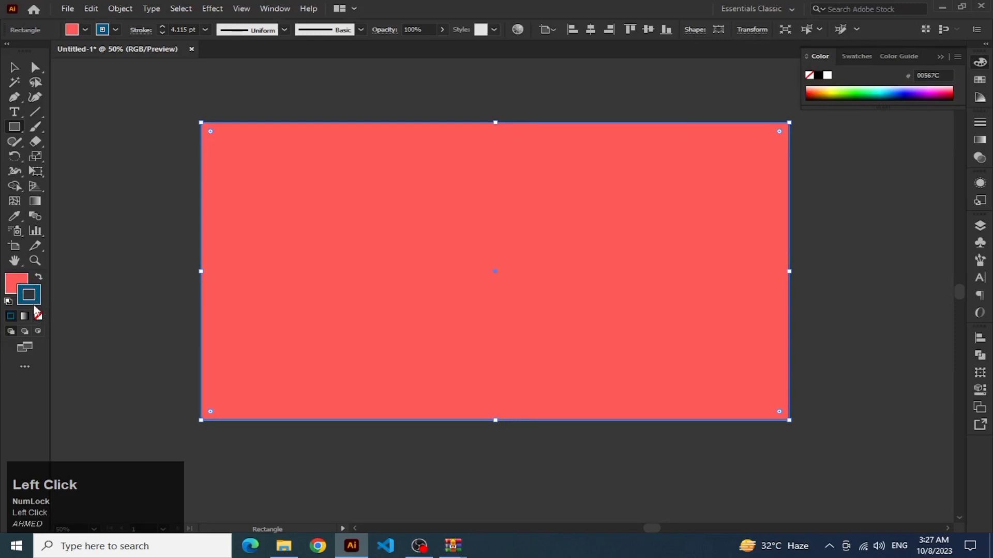
Deselect the red background and switch the shape flyout to the Polygon Tool.
{"action": "double_click", "coordinate": [42, 319]}
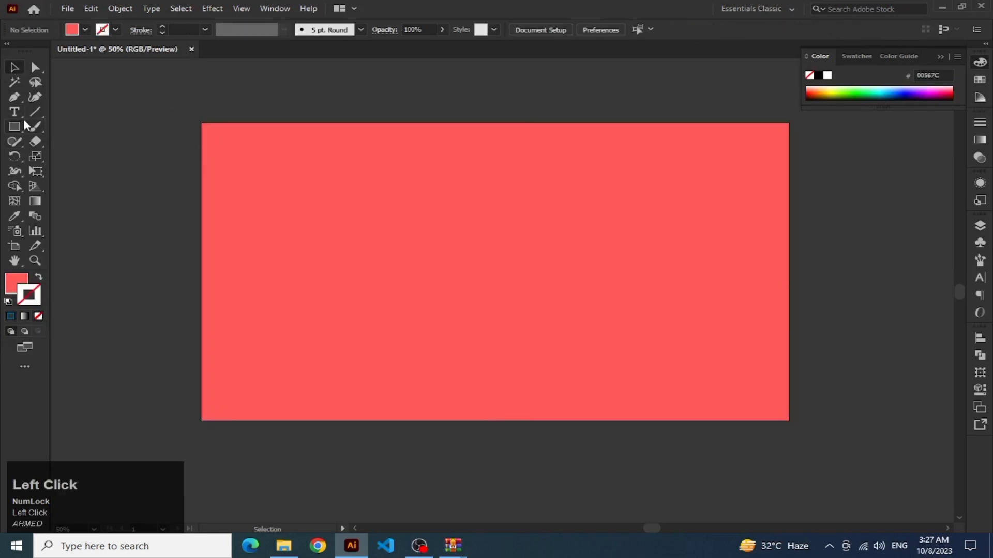
{"action": "right_click", "coordinate": [19, 133]}
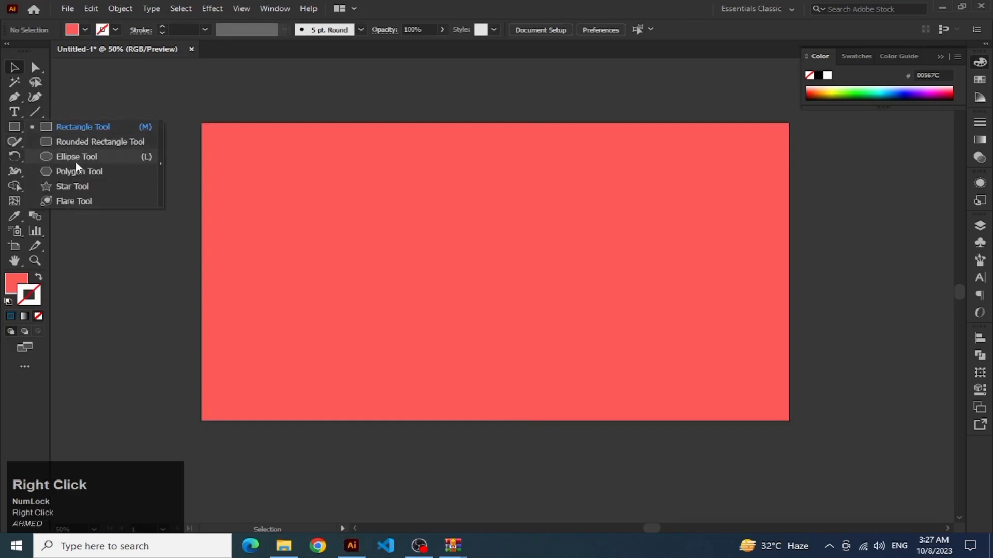
{"action": "left_click", "coordinate": [85, 174]}
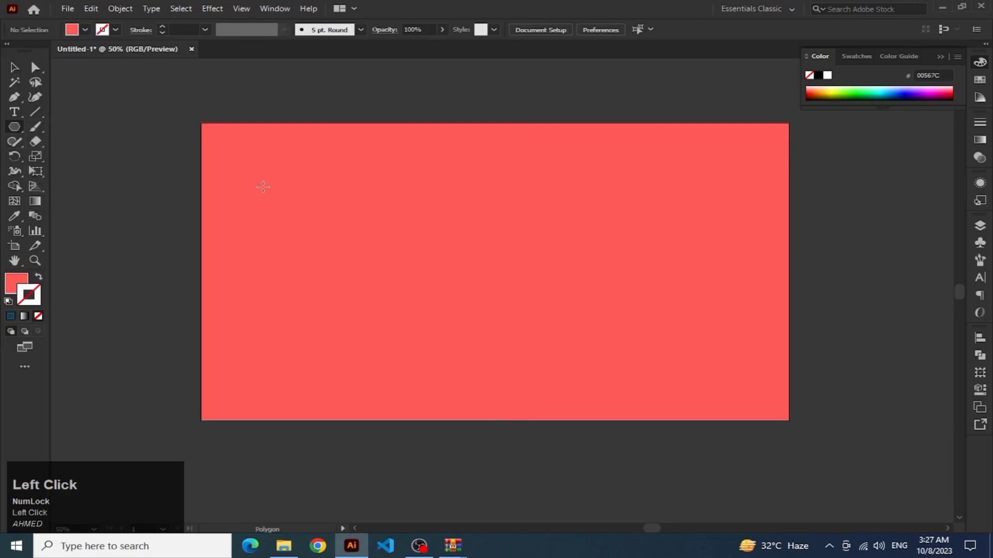
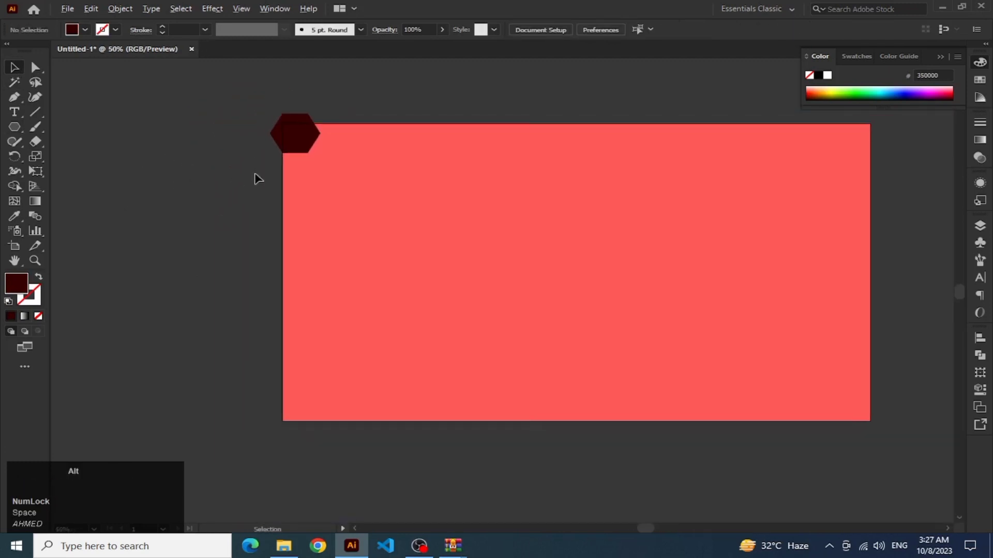
Select the dark hexagon and place a copy just below it.
{"action": "left_click", "coordinate": [278, 143]}
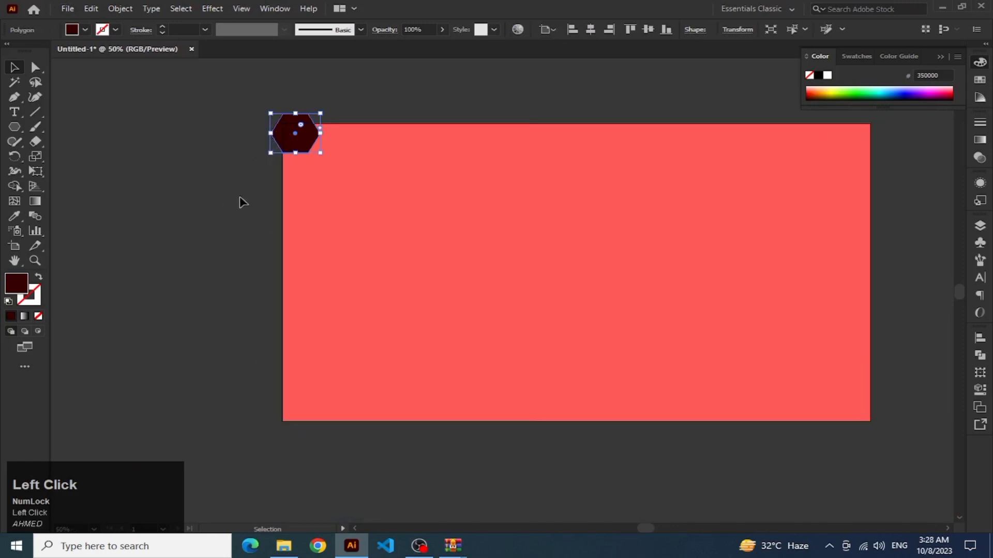
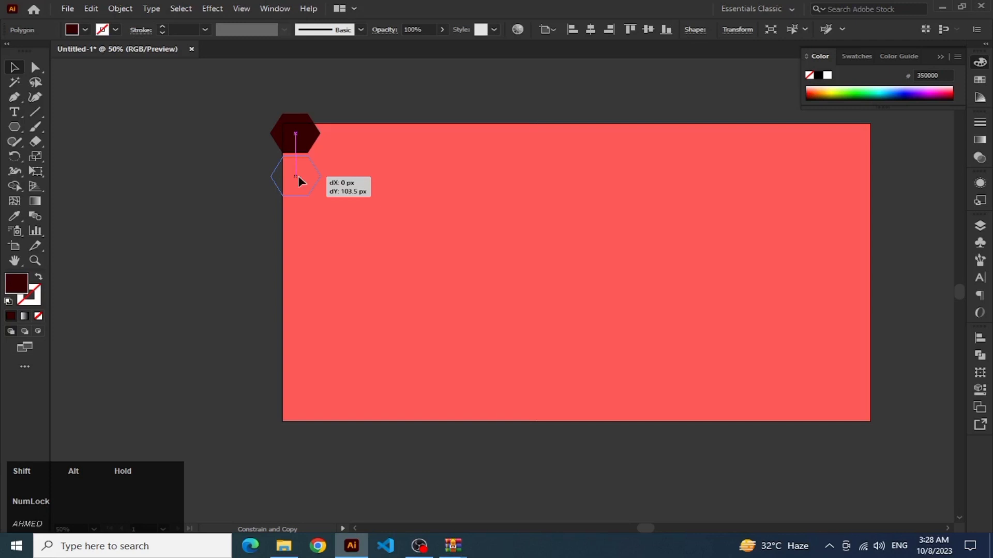
{"action": "left_click", "coordinate": [306, 141]}
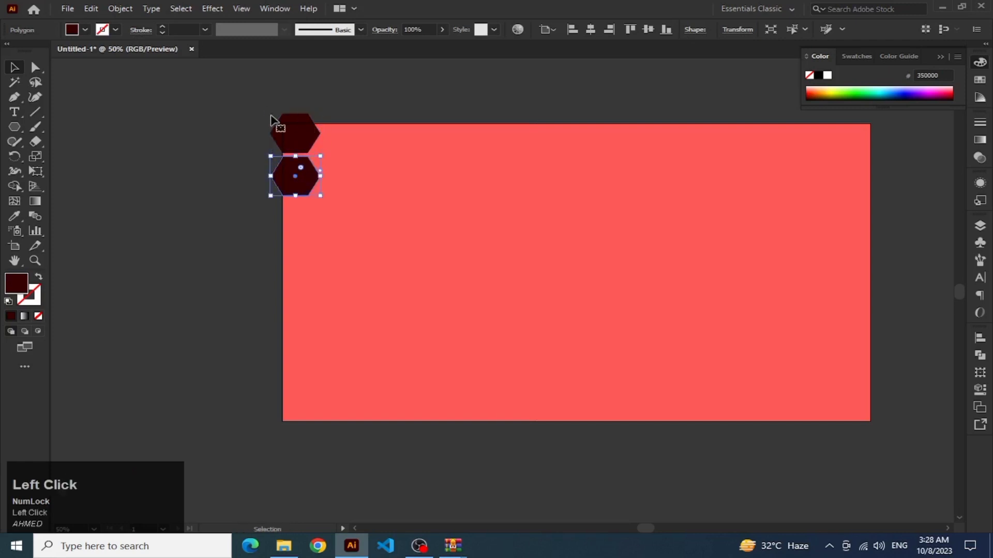
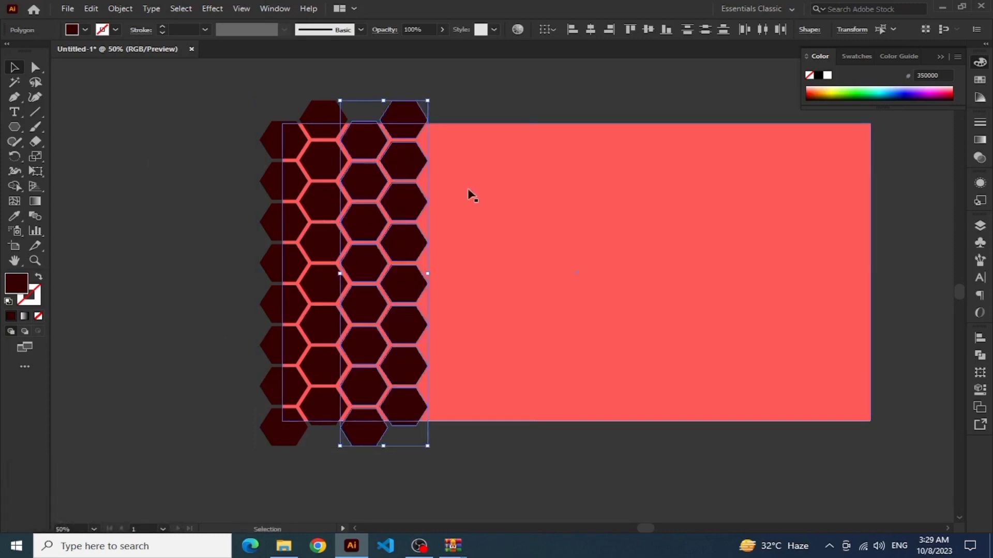
Repeat the duplication with Ctrl+D to add another hexagon column.
{"action": "key", "text": "ctrl+d"}
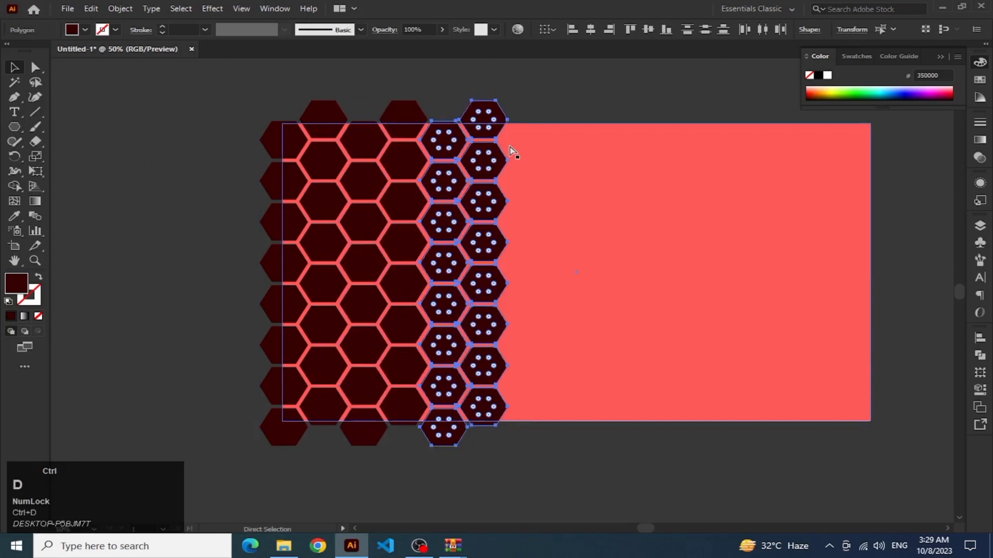
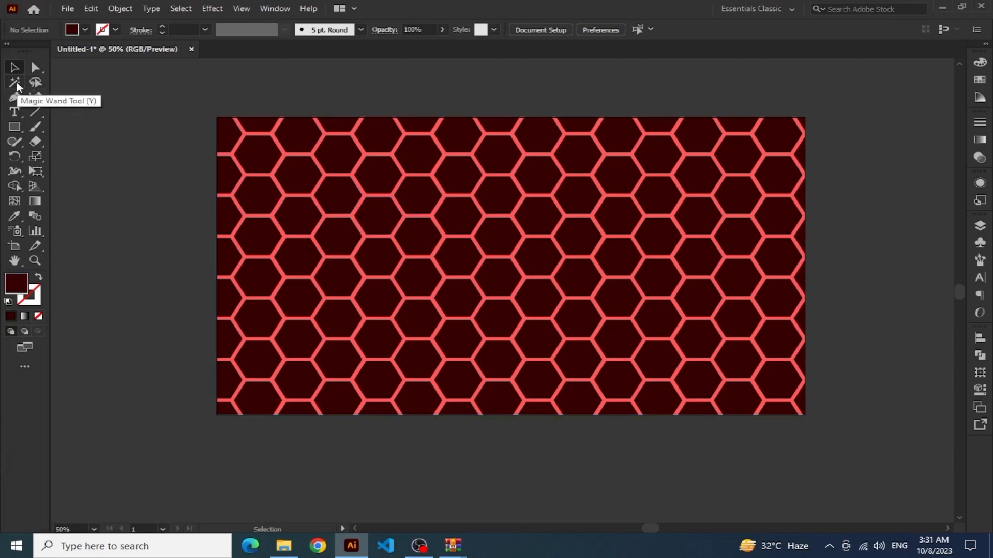
{"action": "left_click", "coordinate": [20, 86]}
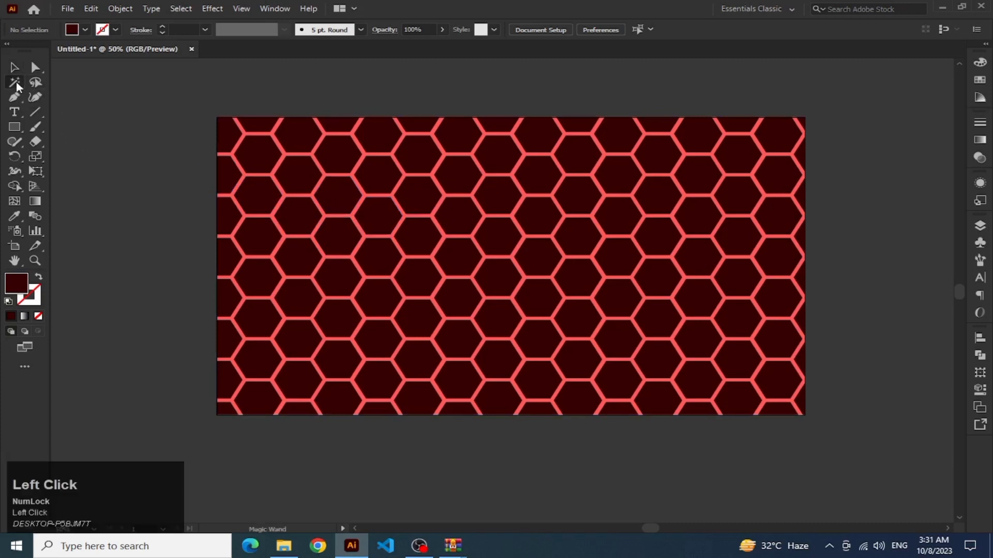
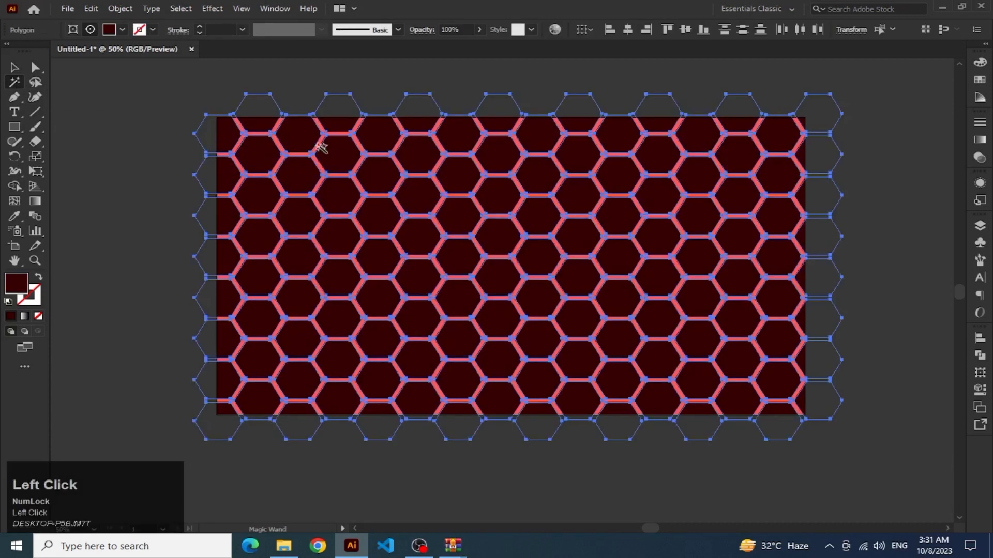
{"action": "left_click", "coordinate": [13, 66]}
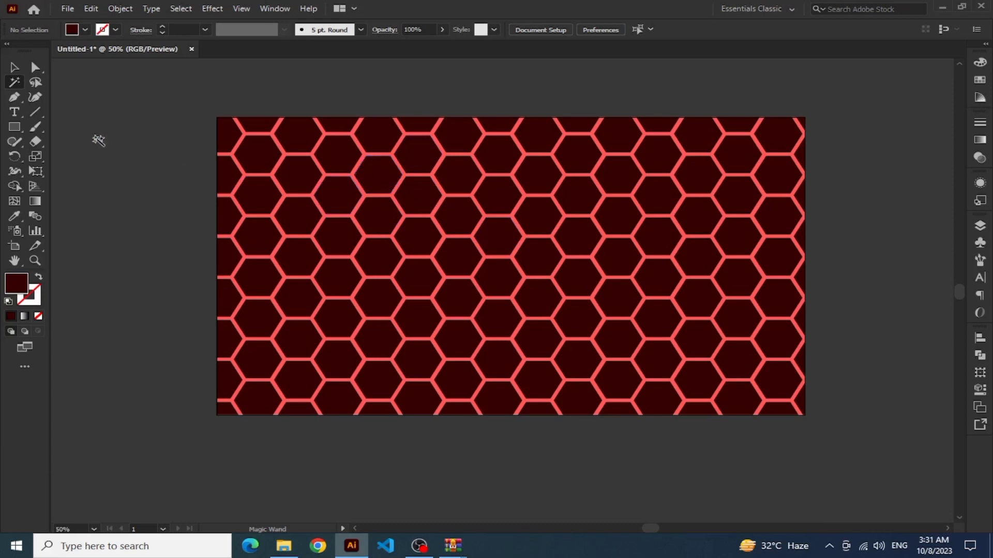
Select the clipped honeycomb group, recolour its cells dark navy, then deselect.
{"action": "left_click", "coordinate": [15, 75]}
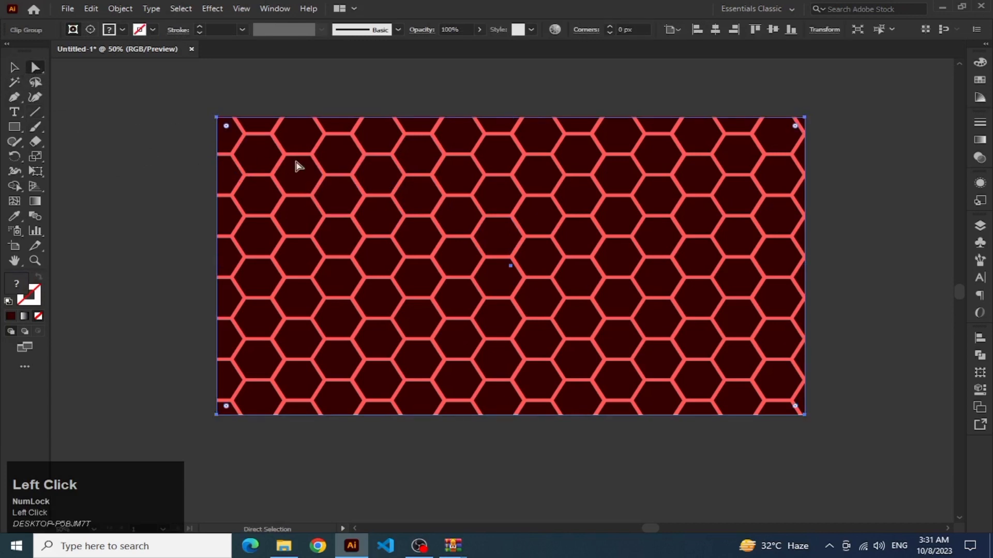
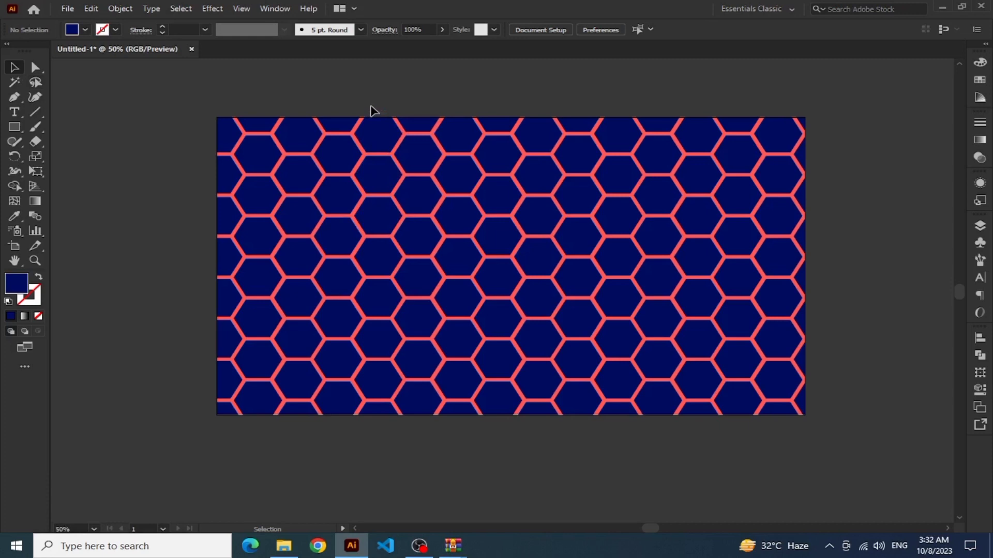
{"action": "left_click", "coordinate": [375, 109]}
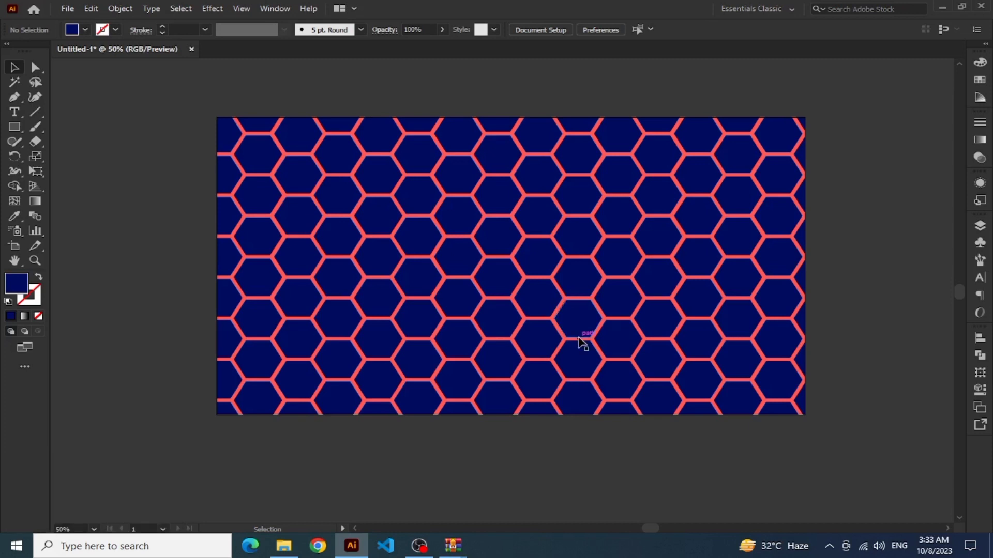
{"action": "left_click", "coordinate": [183, 116]}
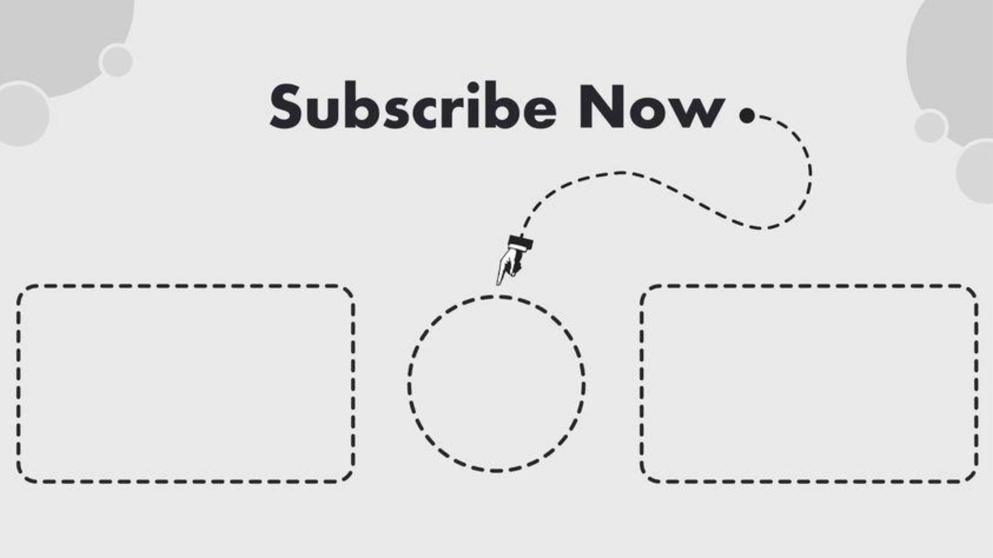